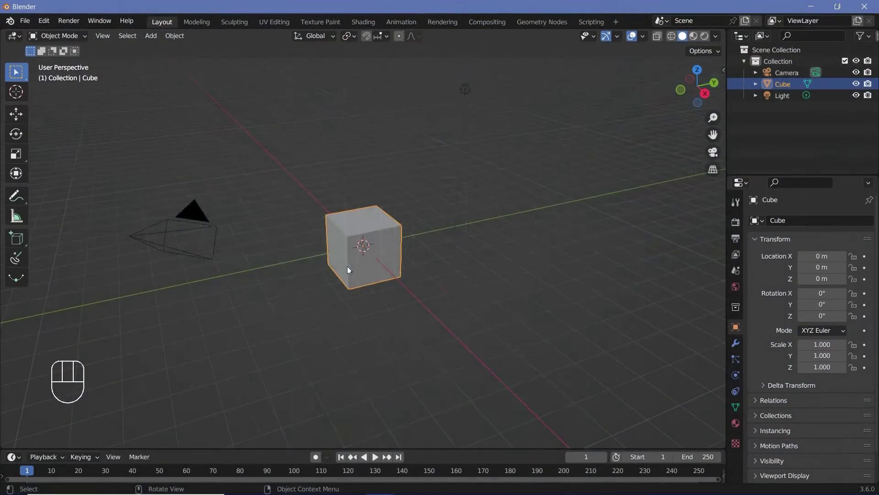
# Orbit around the default cube and enter Edit Mode on it.
pyautogui.moveTo(365, 270); pyautogui.dragTo(437, 256)
pyautogui.moveTo(376, 251); pyautogui.dragTo(452, 250)
pyautogui.press('Tab')
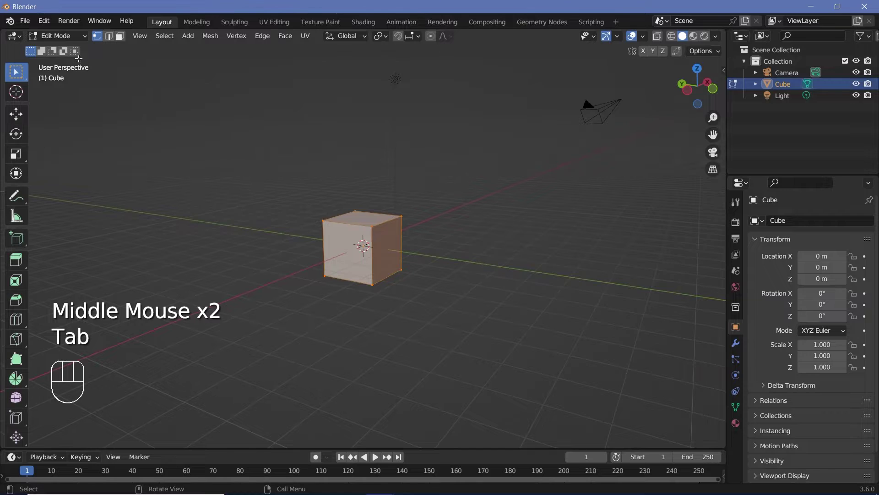
# Switch to face selection and look straight down in Top Orthographic view.
pyautogui.moveTo(80, 37); pyautogui.dragTo(81, 38)
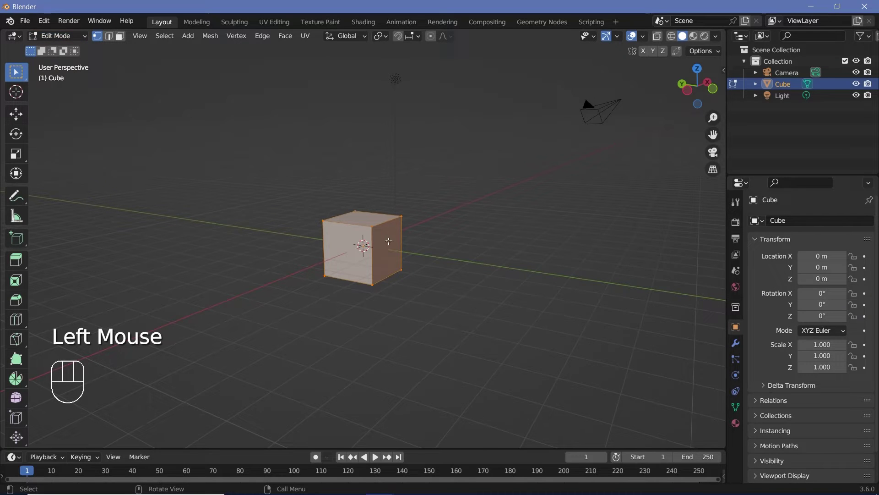
pyautogui.click(119, 39)
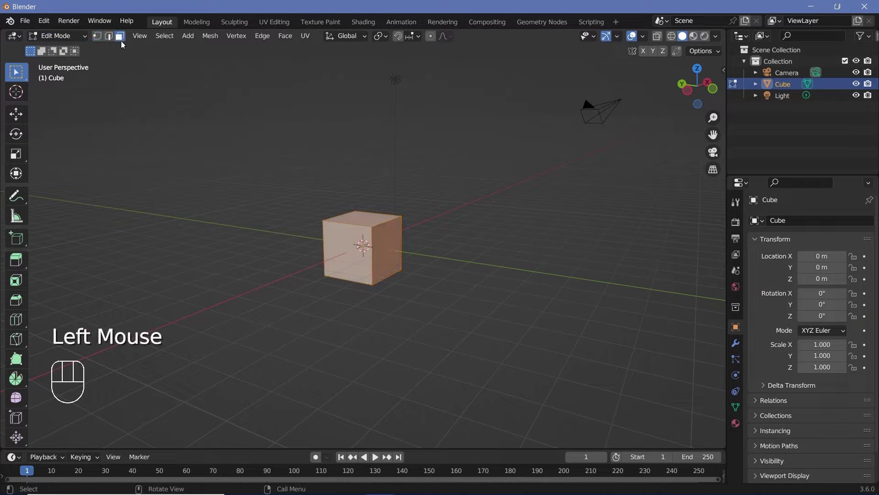
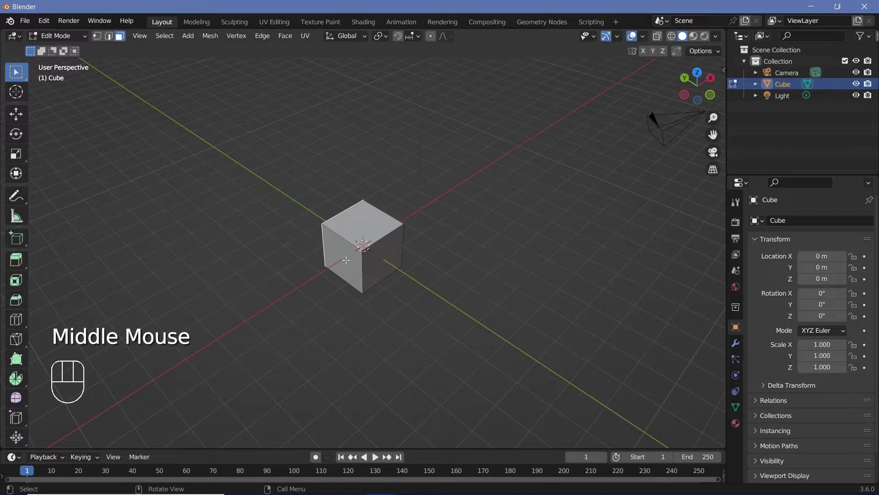
pyautogui.press('KP_7')
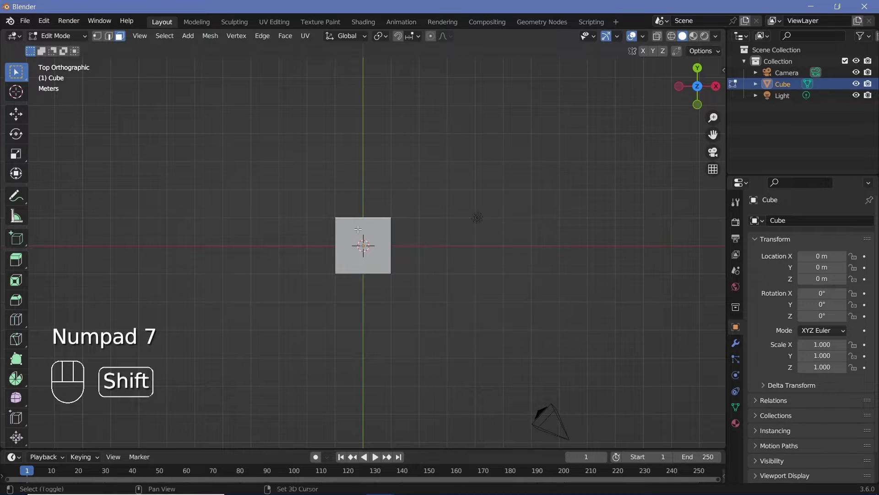
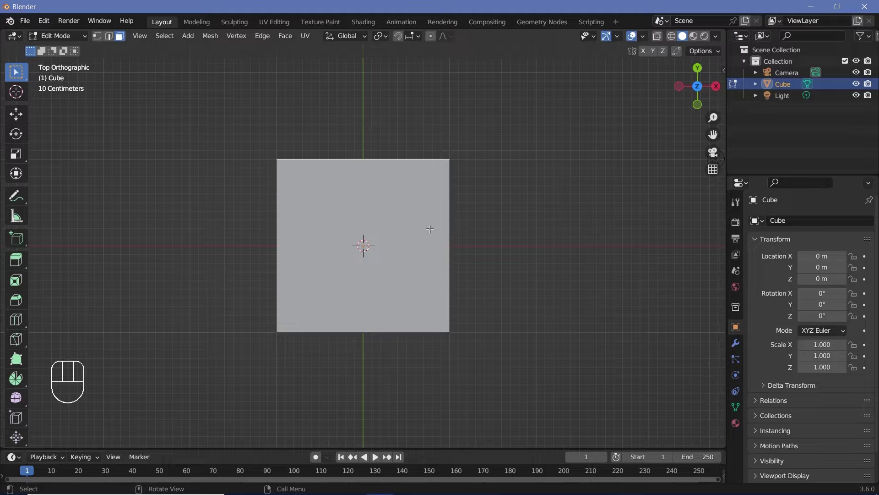
# Scale the face along X, extrude it about 2 m, then taper the new section along X.
pyautogui.press('s')
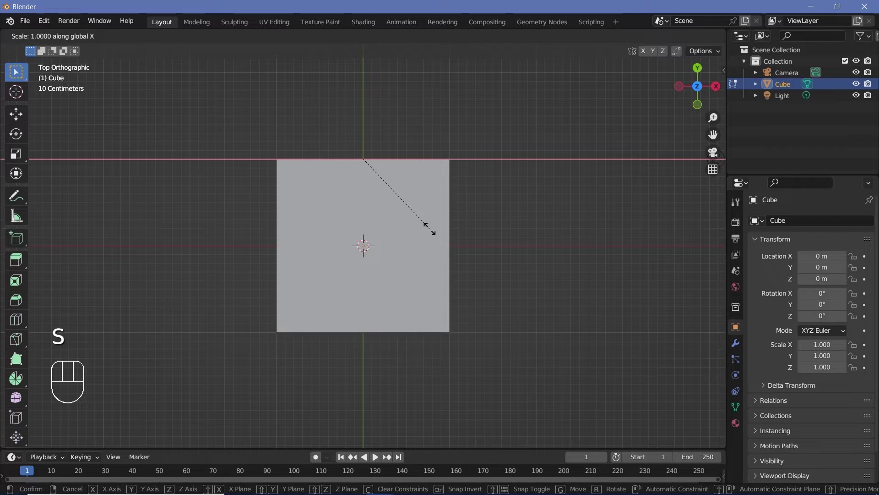
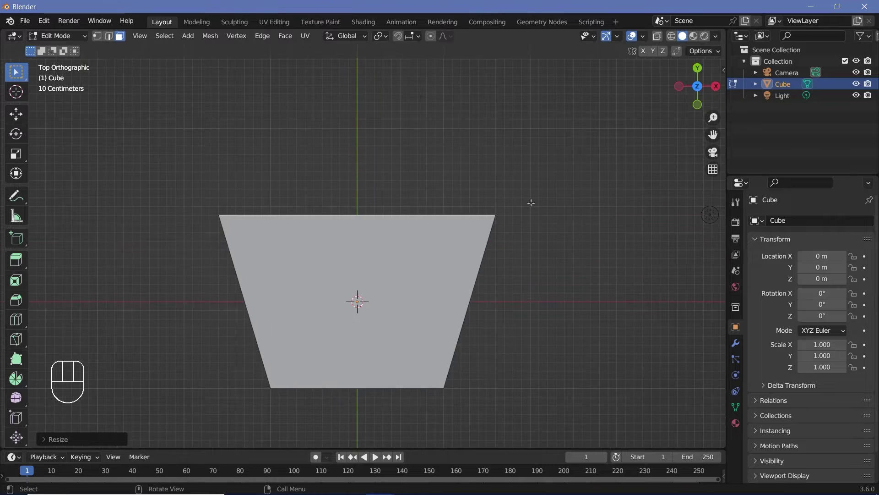
pyautogui.middleClick(362, 297)
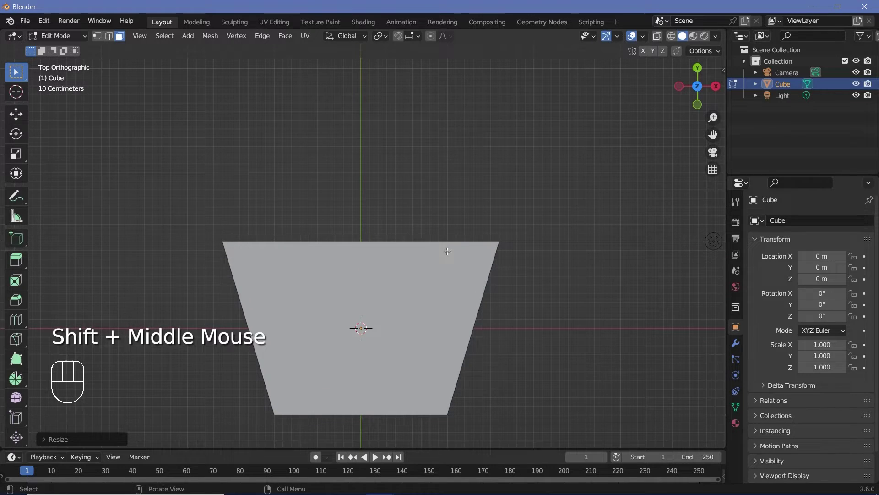
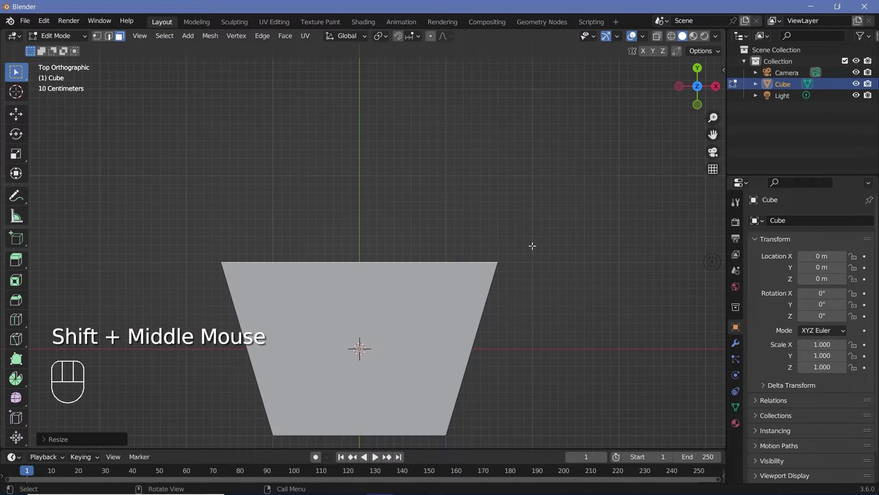
pyautogui.press('e')
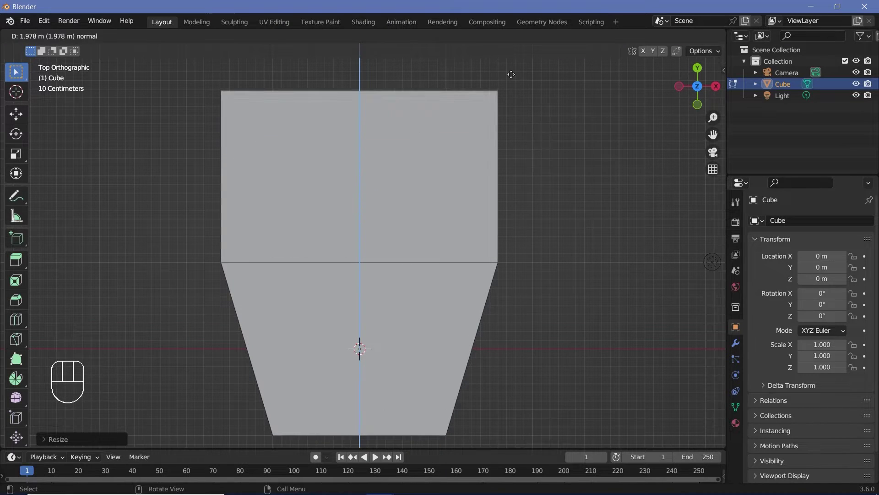
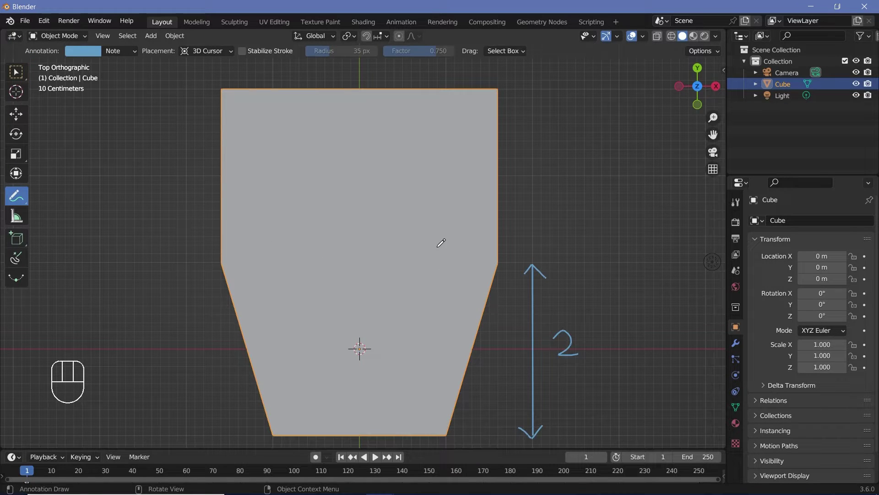
pyautogui.press('Tab')
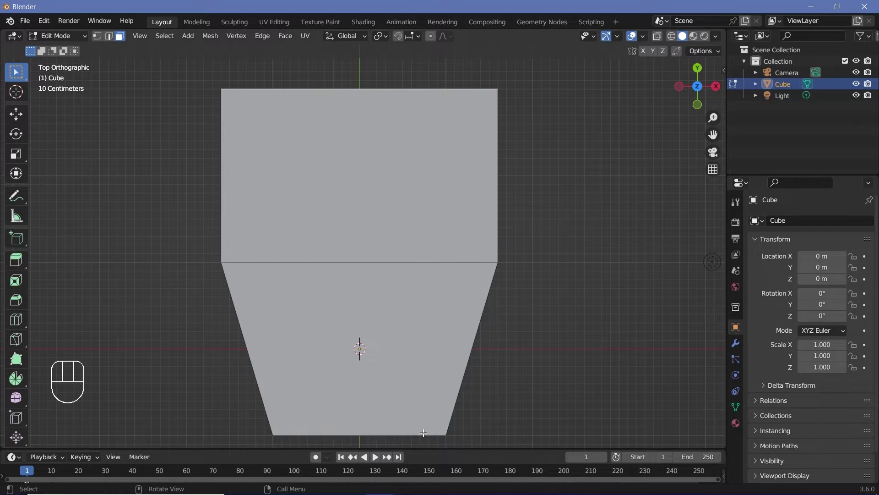
pyautogui.press('s')
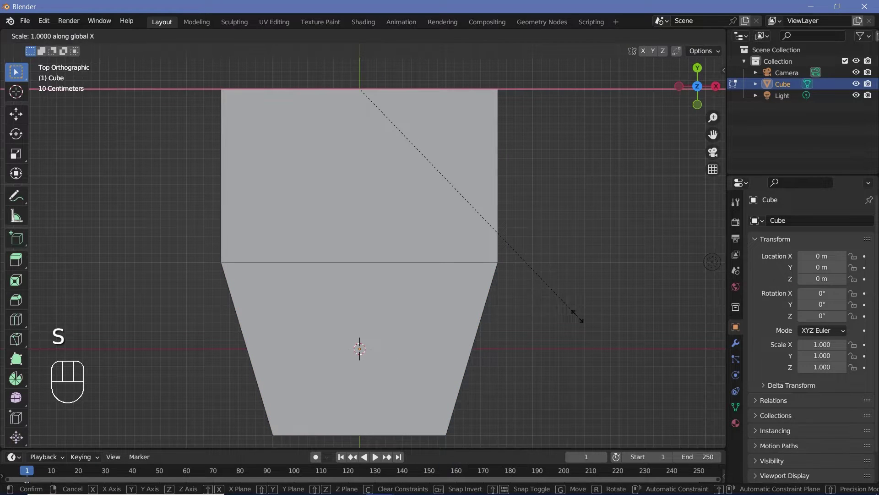
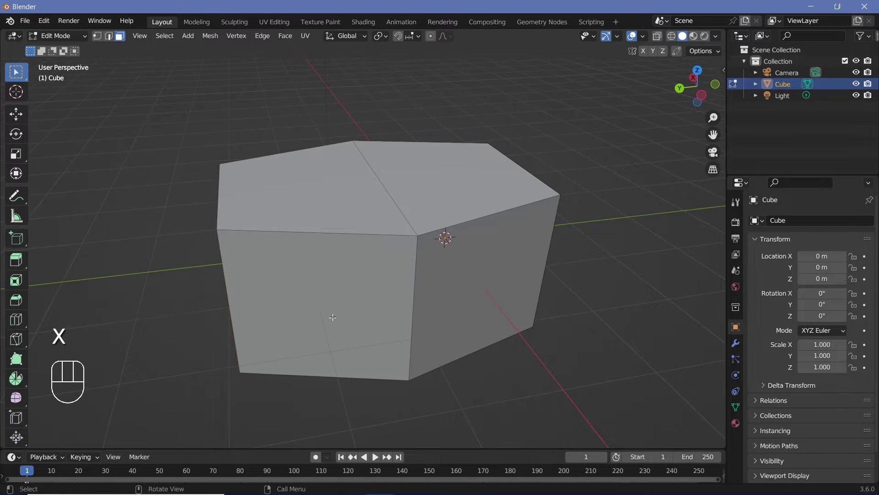
# Return to Object Mode and bring up the block's Modifier Properties.
pyautogui.press('Tab')
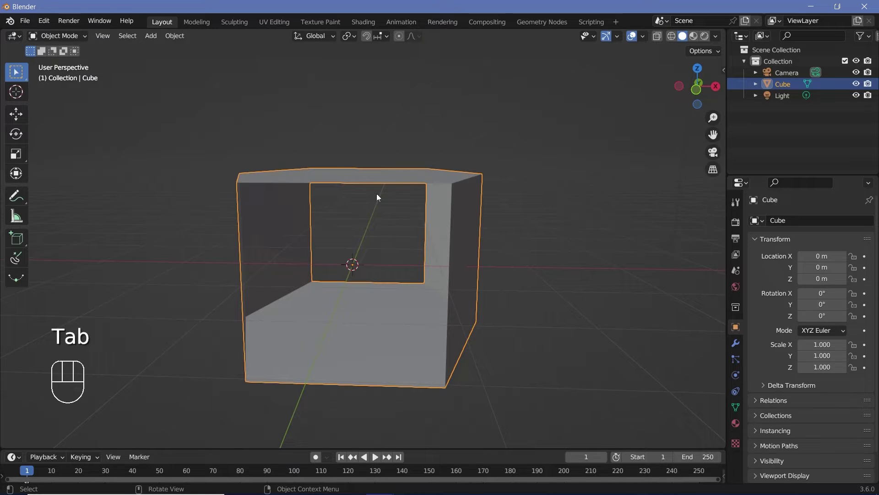
pyautogui.moveTo(501, 305); pyautogui.dragTo(431, 310)
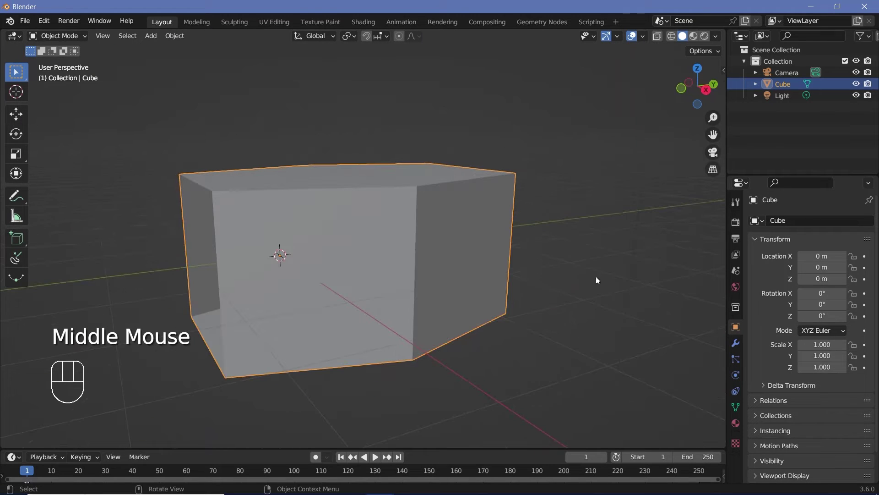
pyautogui.click(736, 348)
# Add an Array modifier repeating the block 15 times along Y (offset X 0, Y 1).
pyautogui.moveTo(786, 225); pyautogui.dragTo(493, 293)
pyautogui.moveTo(495, 310); pyautogui.dragTo(487, 352)
pyautogui.moveTo(522, 265); pyautogui.dragTo(505, 284)
pyautogui.middleClick(507, 309)
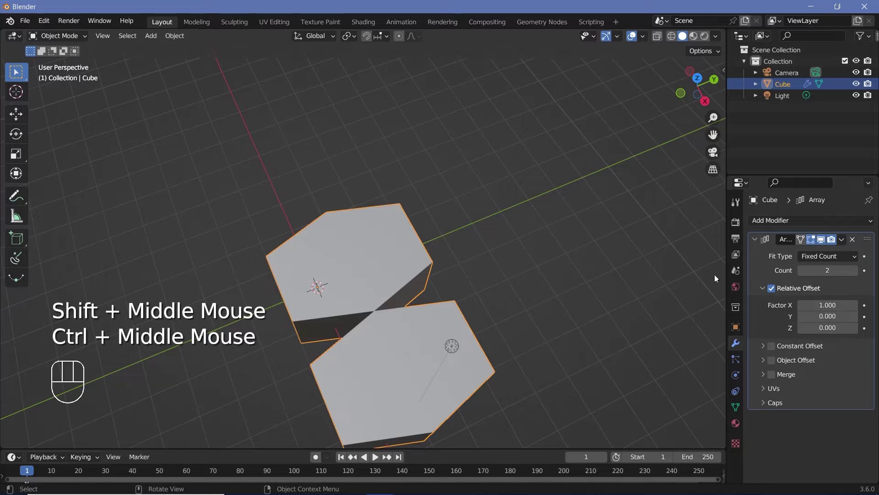
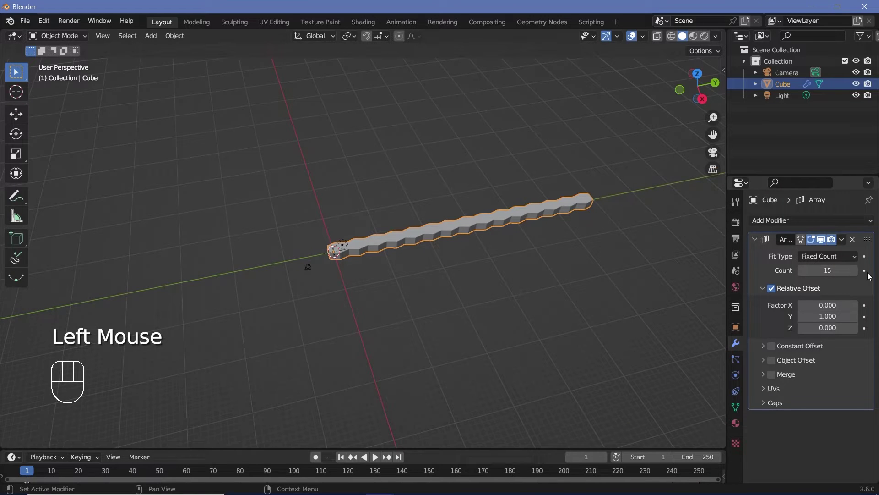
# Re-enter Edit Mode with edge selection, pick an edge loop and start sliding it inside the tunnel.
pyautogui.middleClick(505, 279)
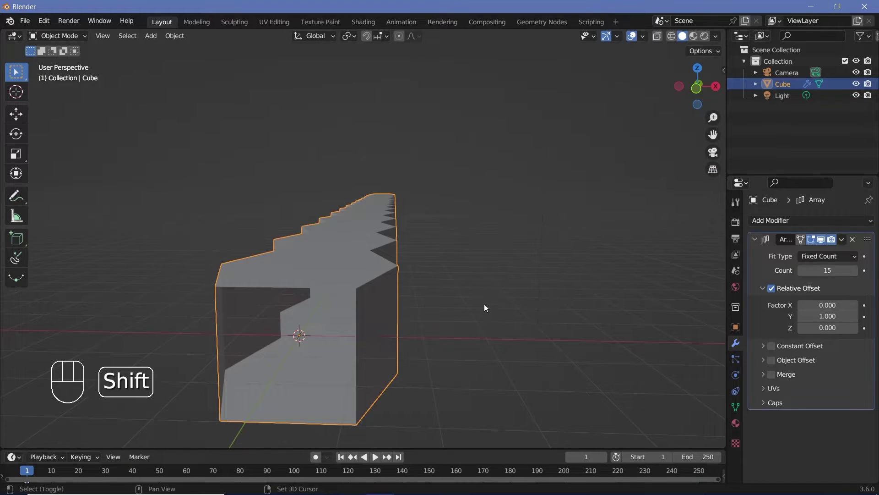
pyautogui.moveTo(502, 284); pyautogui.dragTo(553, 236)
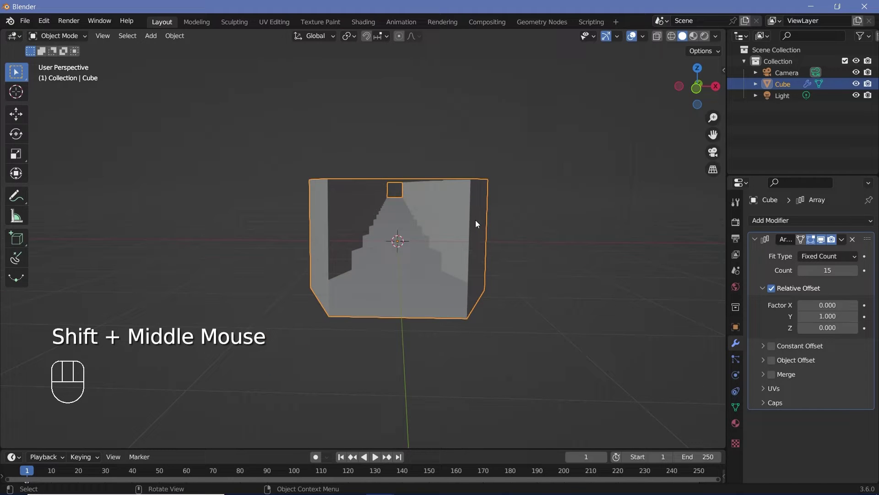
pyautogui.press('Tab')
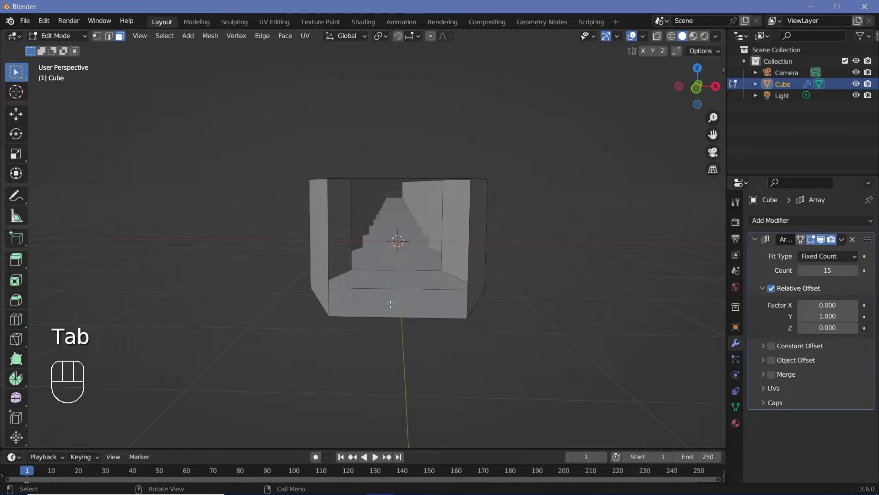
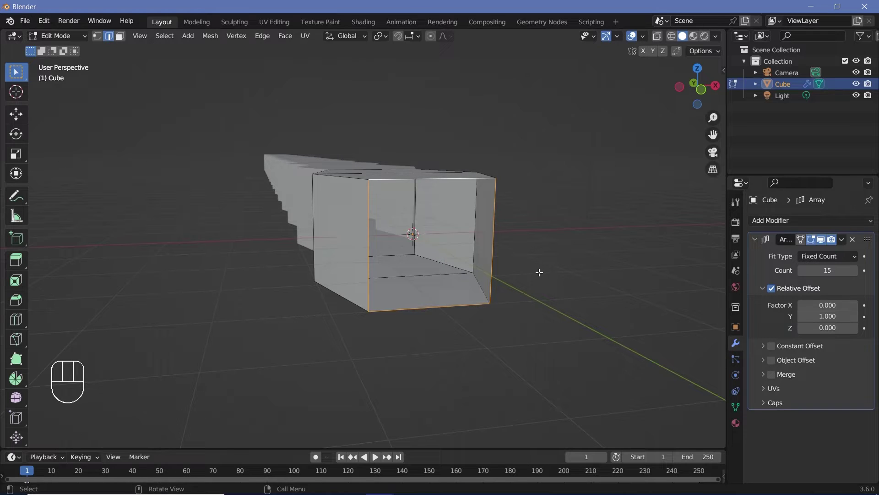
pyautogui.press('shift+d')
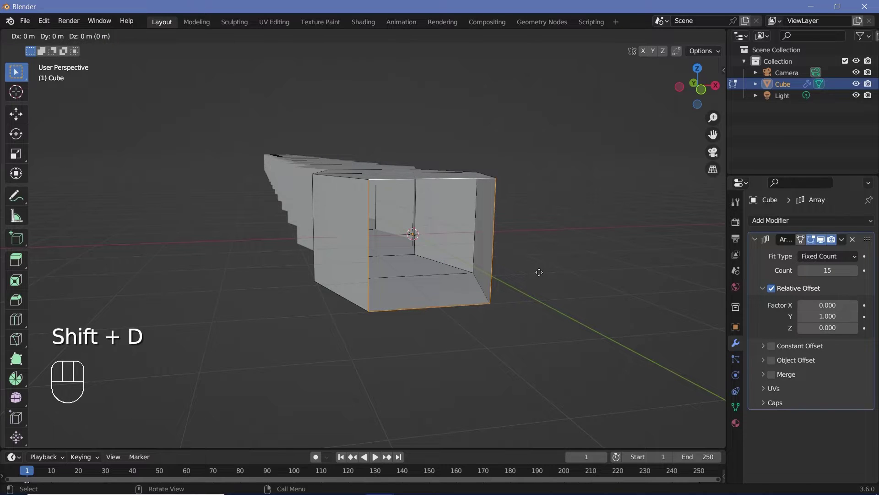
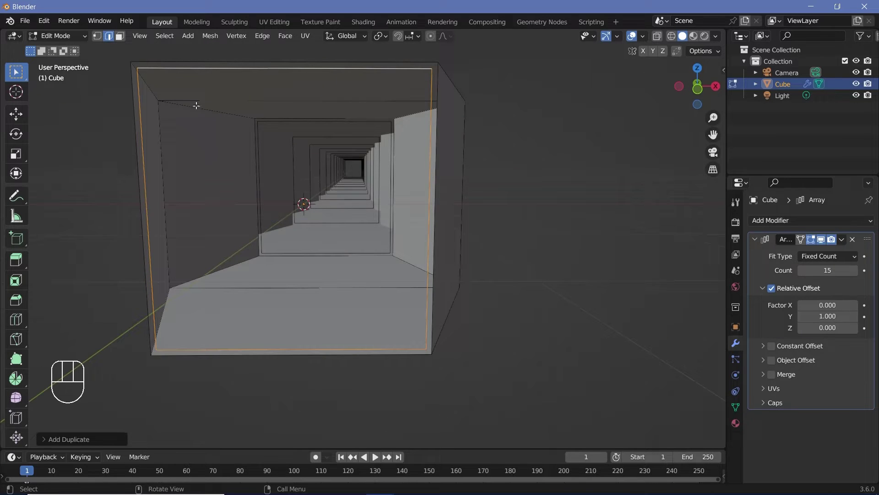
# From top view slide the edge rings along the tunnel and separate the inner rings into InnerLoops.
pyautogui.press('KP_7')
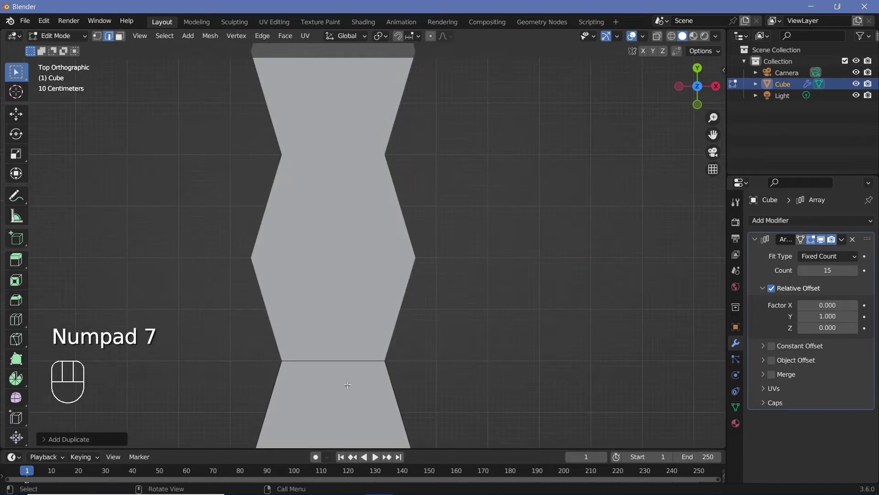
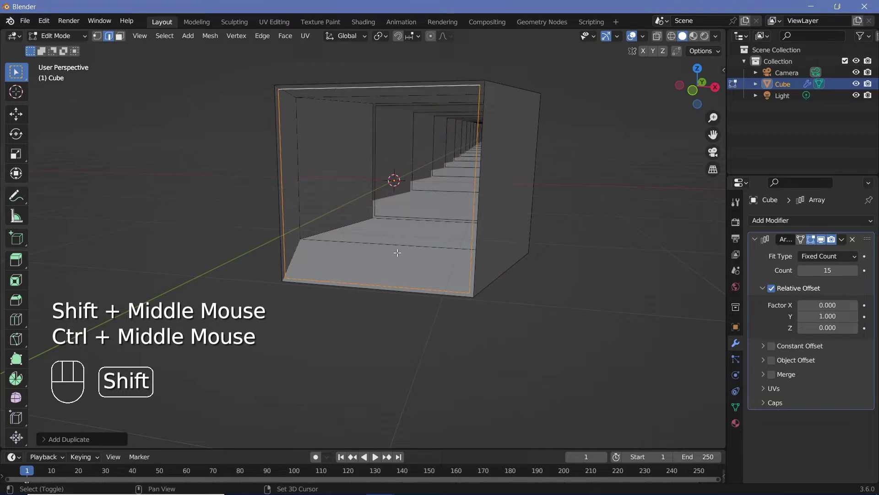
pyautogui.press('shift+d')
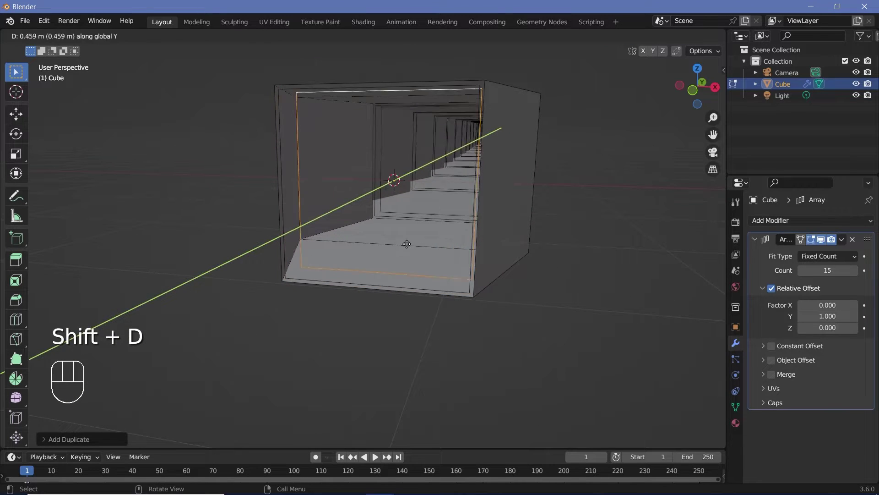
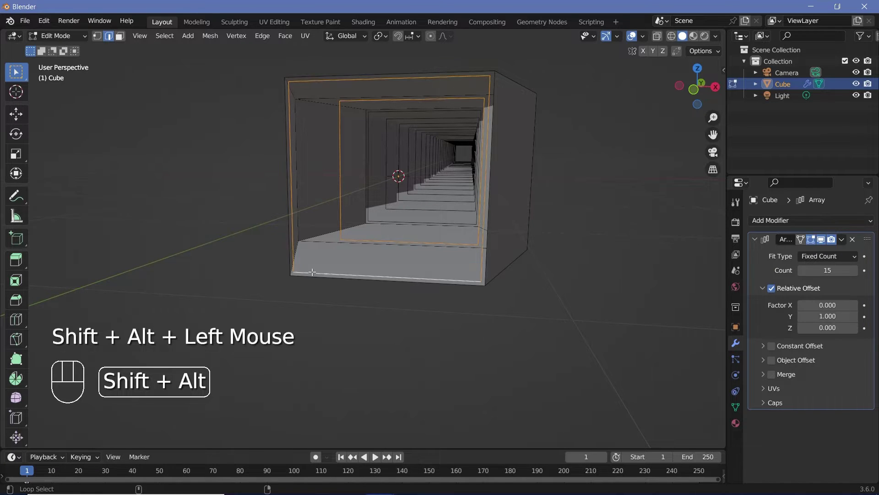
pyautogui.press('p')
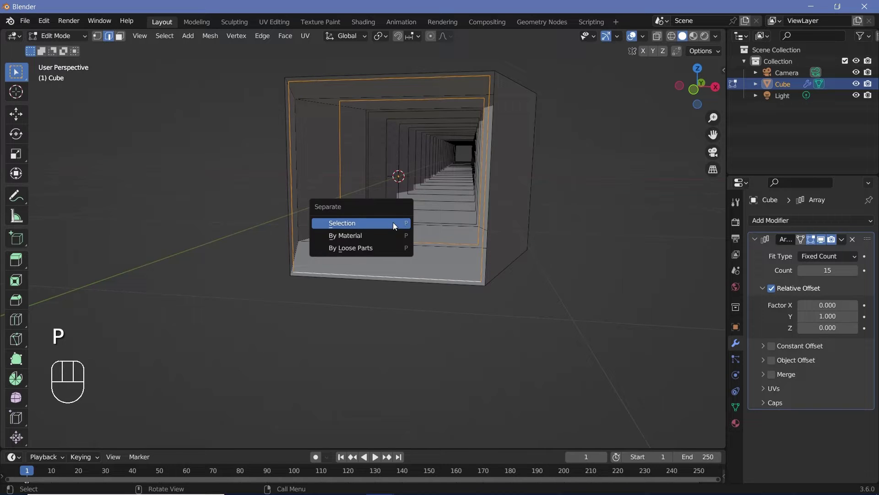
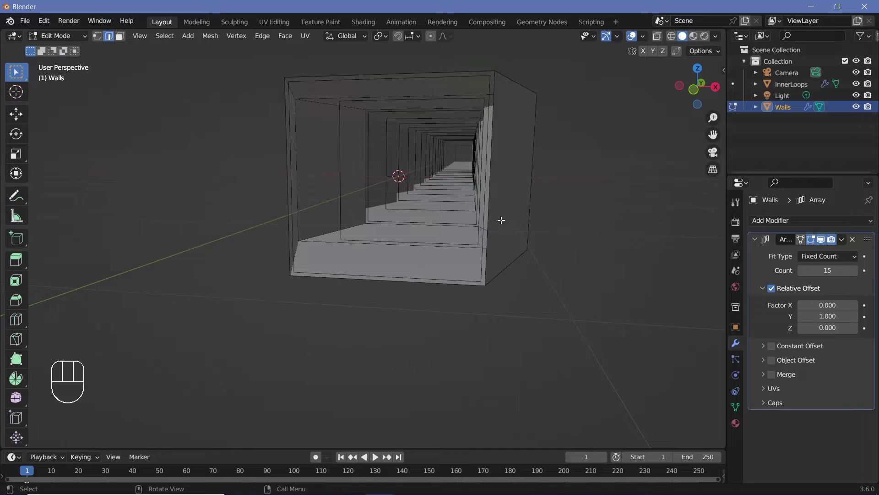
# Back in Object Mode select InnerLoops and split off a Shader Editor beside the 3D view.
pyautogui.press('Tab')
pyautogui.click(353, 276)
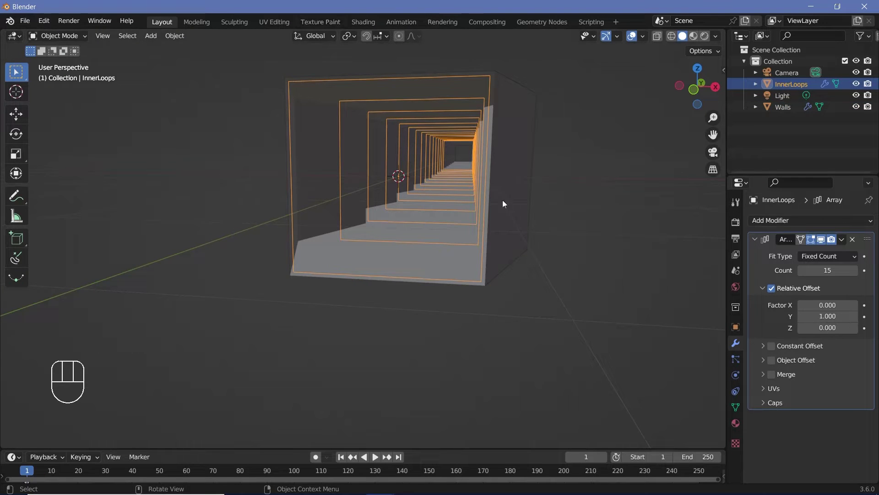
pyautogui.moveTo(768, 225); pyautogui.dragTo(657, 330)
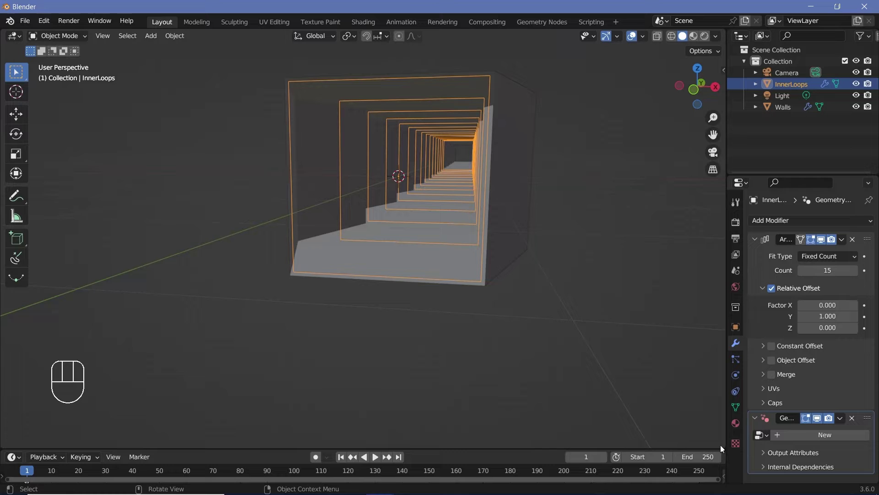
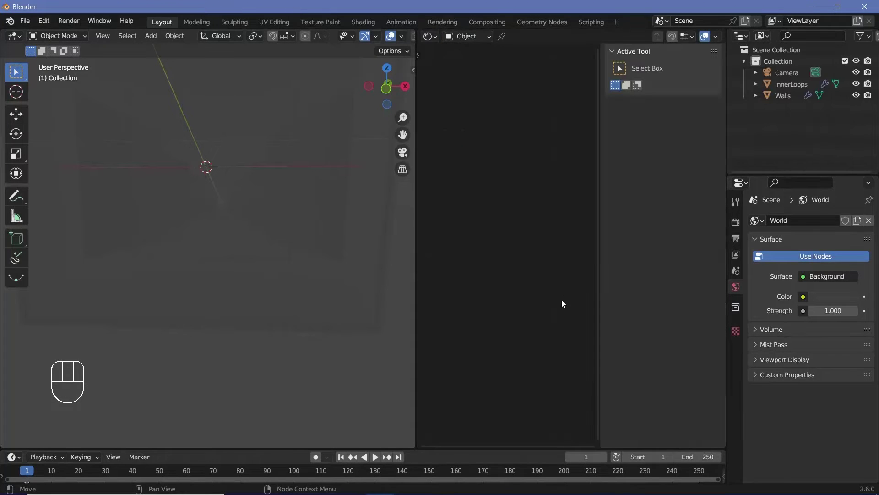
# Give InnerLoops a light cyan Emission shader at strength 5 wired to the Material Output.
pyautogui.press('n')
pyautogui.click(786, 89)
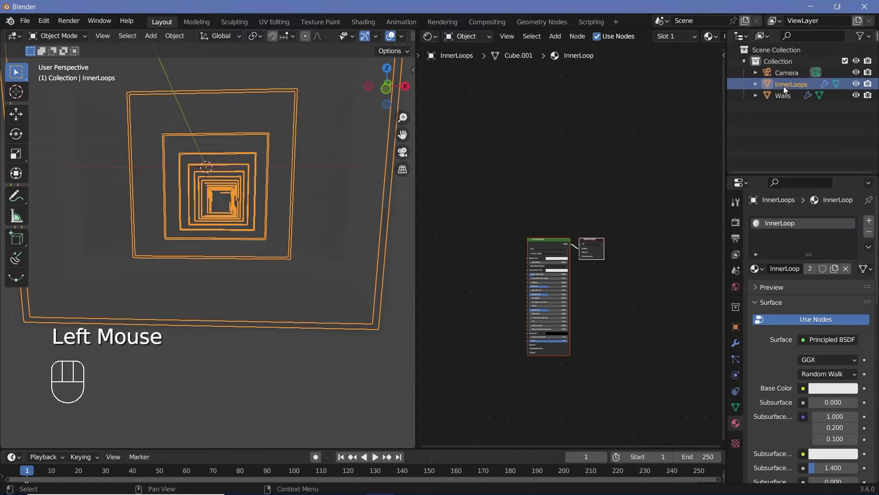
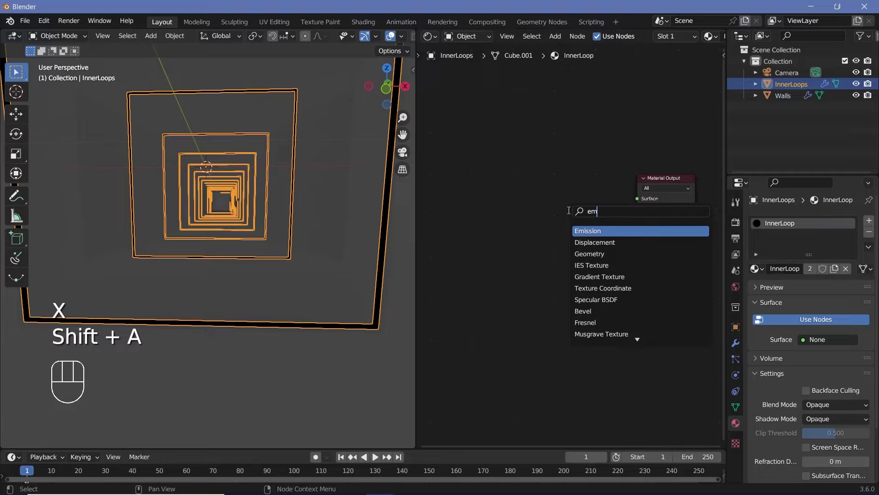
pyautogui.moveTo(586, 199); pyautogui.dragTo(643, 201)
pyautogui.click(563, 211)
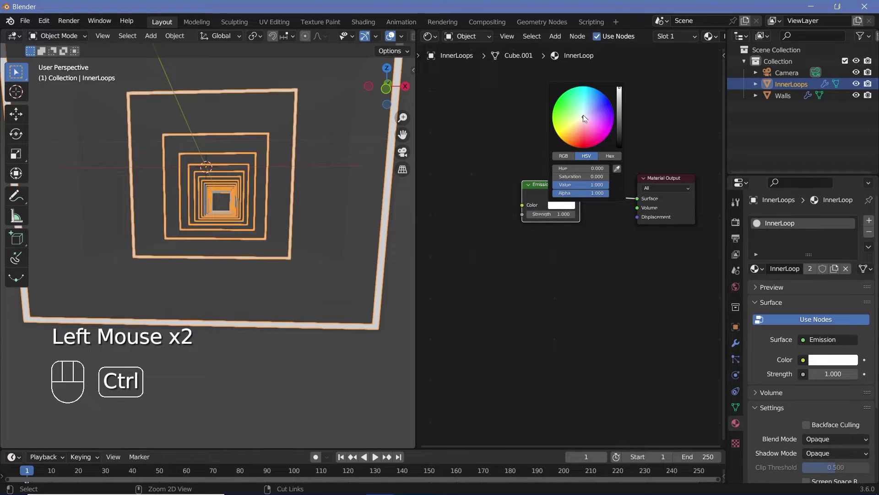
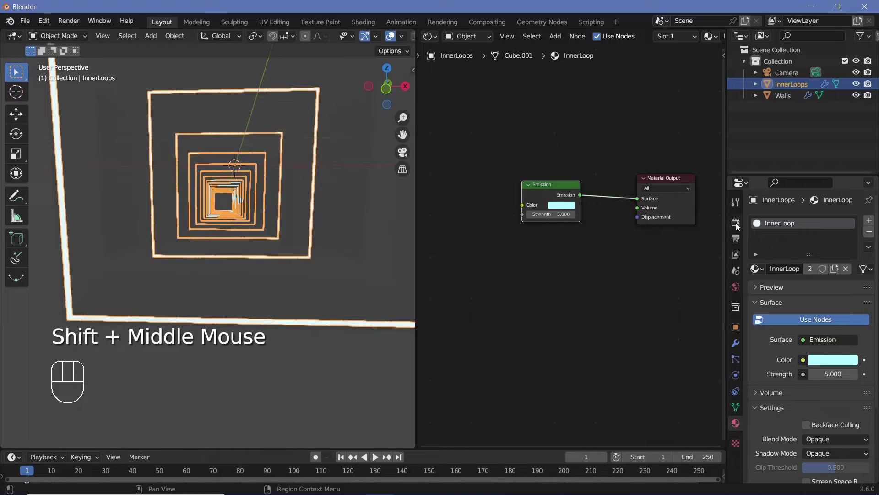
# Enable Bloom in Render Properties and move to the World settings.
pyautogui.click(738, 227)
pyautogui.click(769, 321)
pyautogui.click(767, 364)
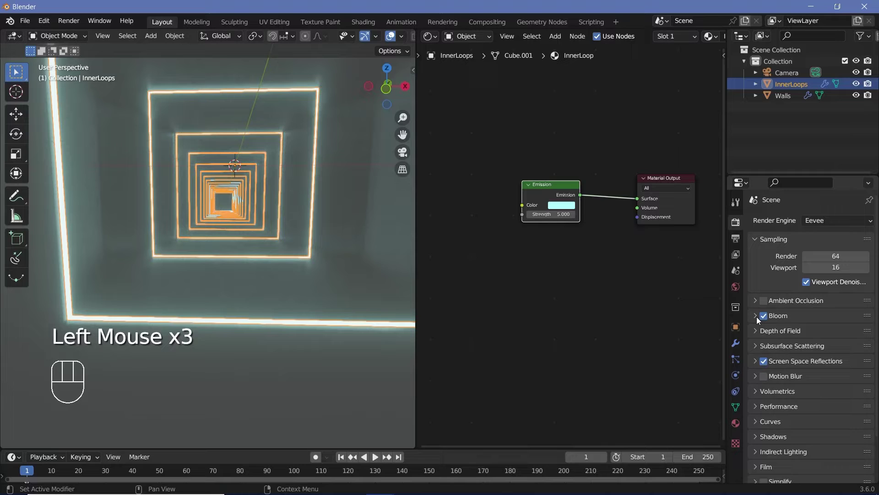
pyautogui.moveTo(832, 381); pyautogui.dragTo(736, 289)
pyautogui.click(736, 289)
# Set the world background colour to black and show the Walls object's material.
pyautogui.click(821, 301)
pyautogui.click(849, 296)
pyautogui.moveTo(361, 242); pyautogui.dragTo(355, 209)
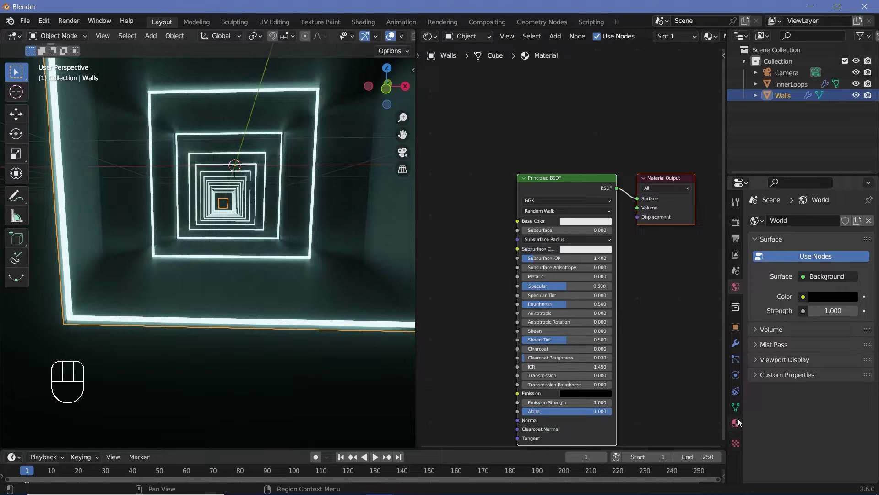
pyautogui.click(741, 421)
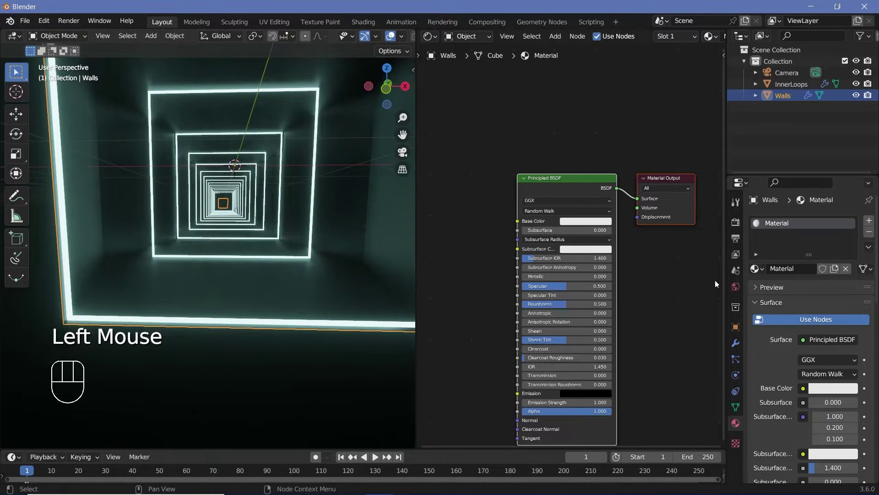
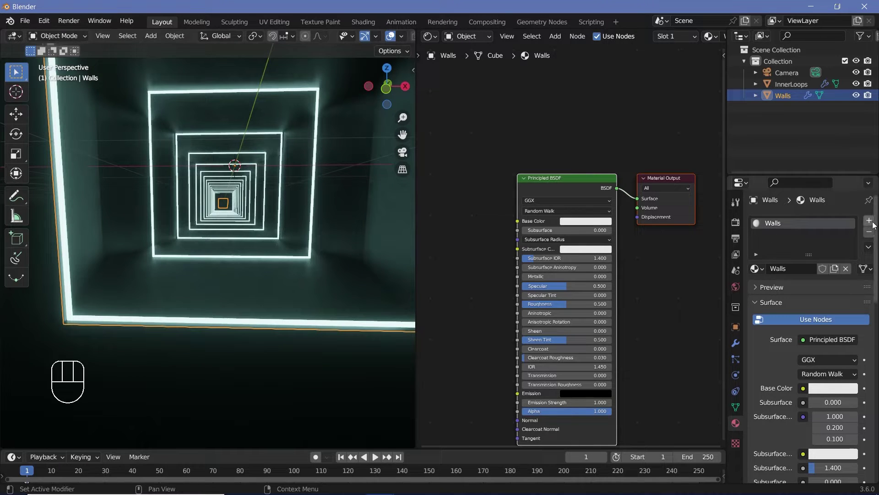
# Add a Floor_Ceiling material, assign it to the floor and ceiling faces, make it black metallic with roughness 0.3.
pyautogui.click(873, 222)
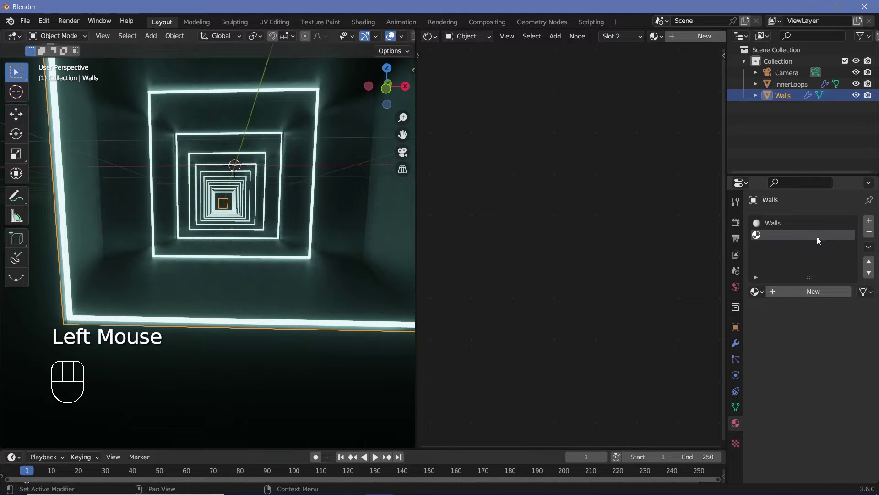
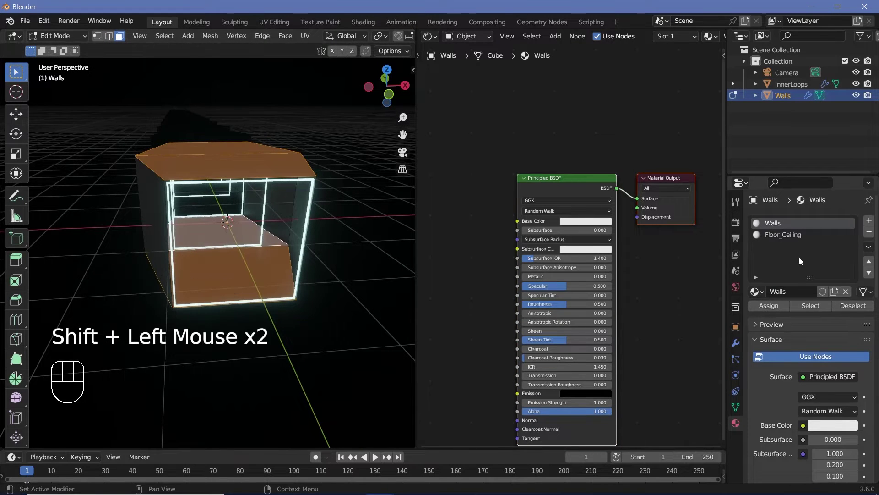
pyautogui.click(797, 241)
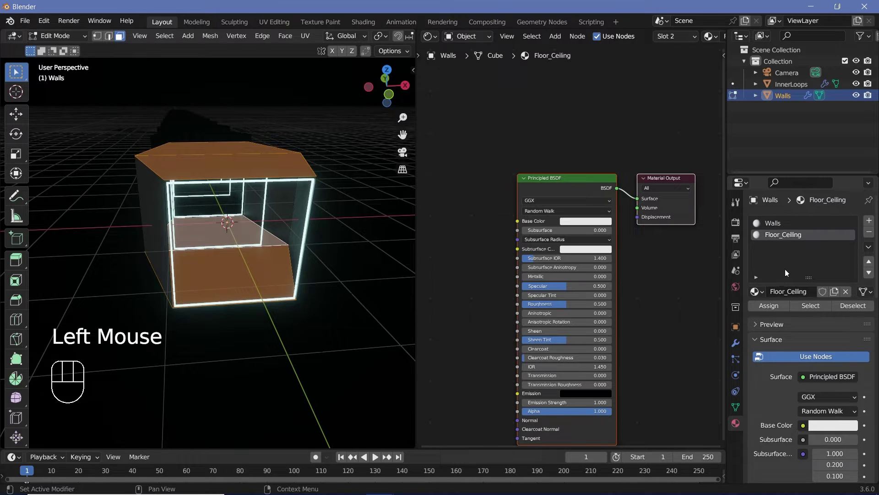
pyautogui.click(768, 307)
pyautogui.press('Tab')
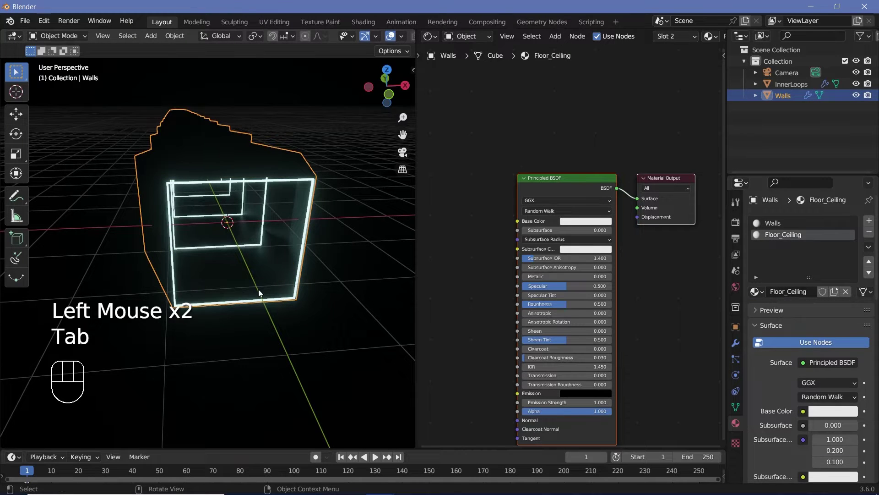
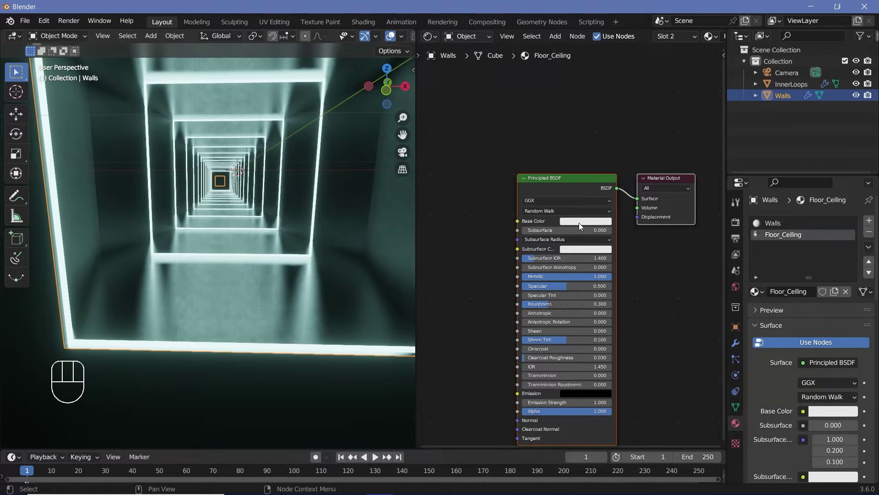
pyautogui.click(583, 226)
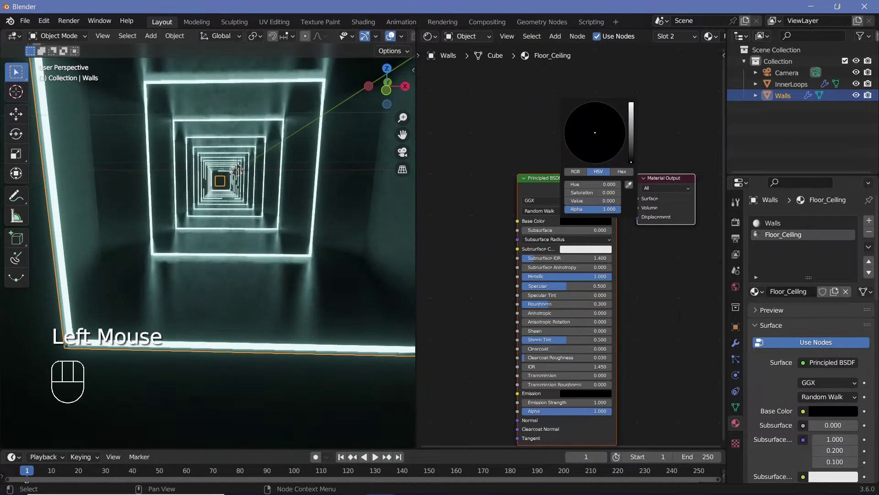
# Select the Walls material and preview its Wave Texture on the tunnel walls.
pyautogui.click(779, 229)
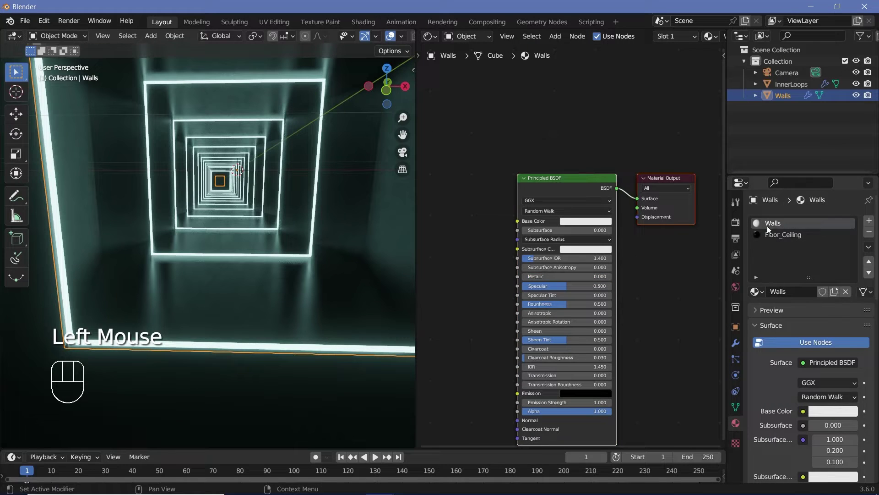
pyautogui.middleClick(497, 211)
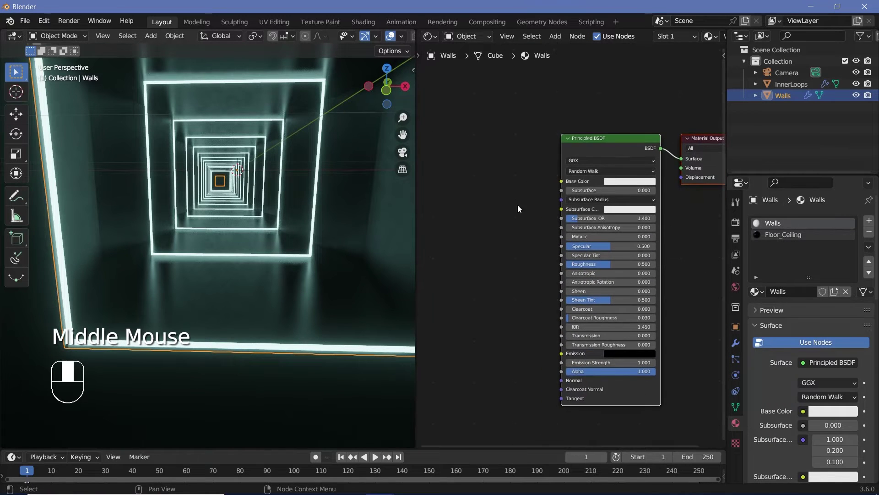
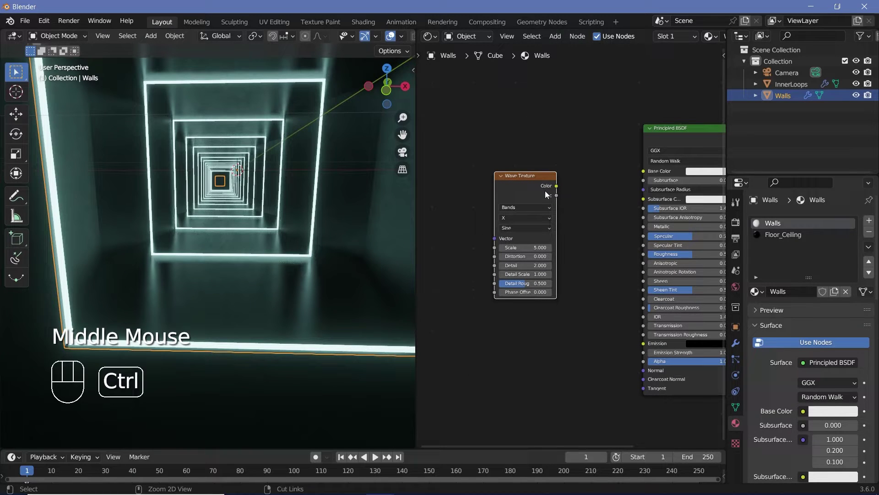
pyautogui.click(548, 193)
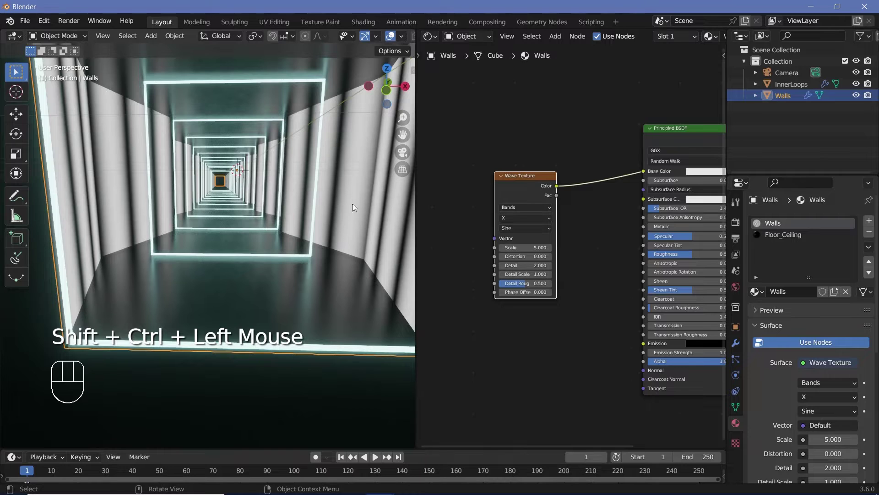
pyautogui.moveTo(54, 25); pyautogui.dragTo(38, 141)
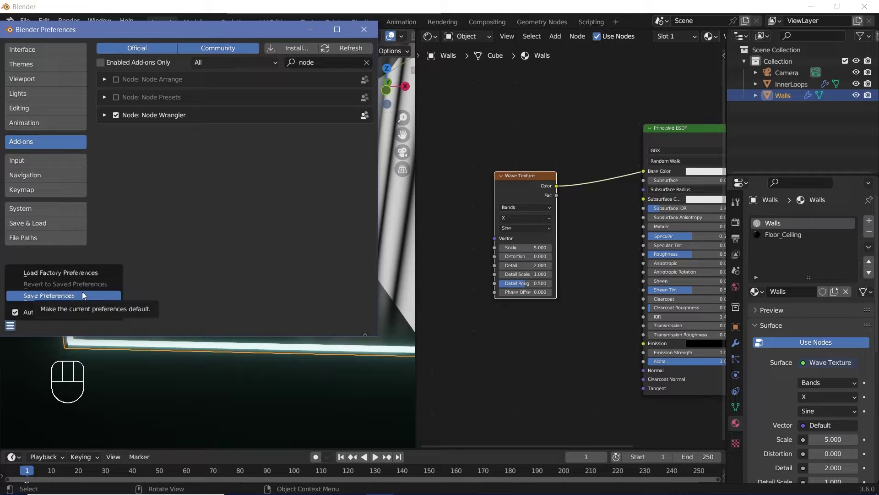
# Add Texture Coordinate and Mapping nodes to the Wave Texture with Ctrl+T.
pyautogui.middleClick(484, 150)
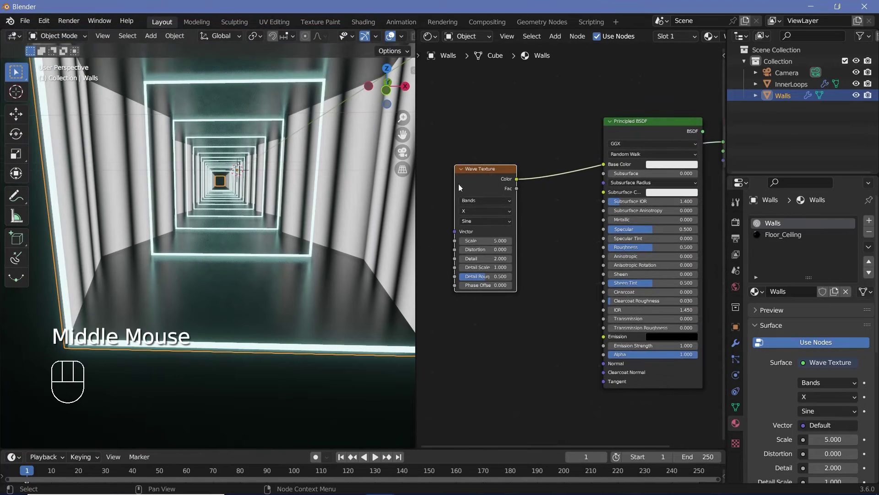
pyautogui.middleClick(544, 247)
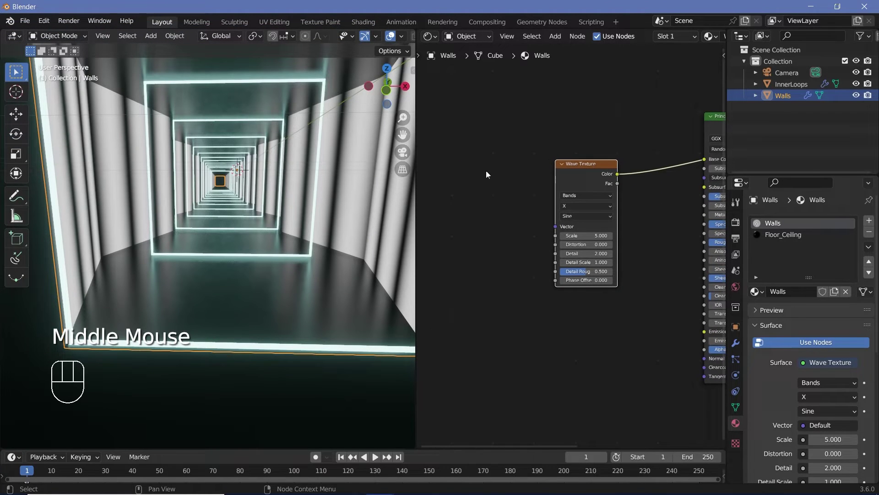
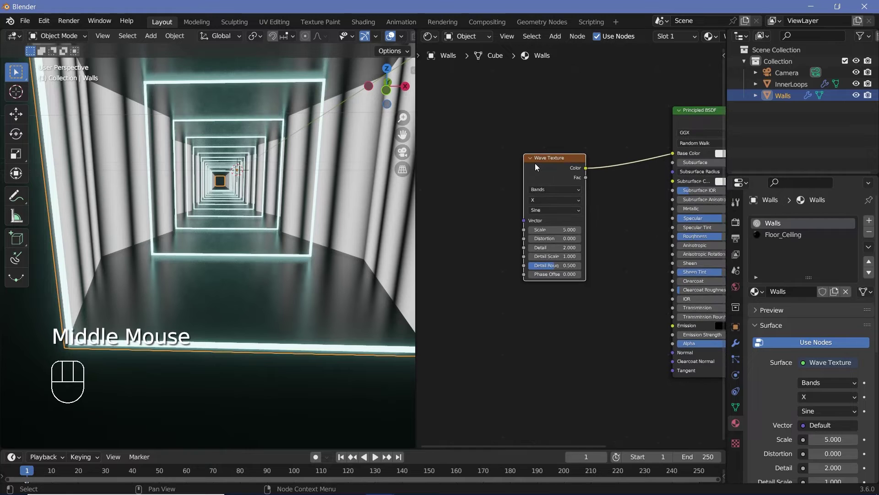
pyautogui.press('ctrl+t')
pyautogui.middleClick(559, 180)
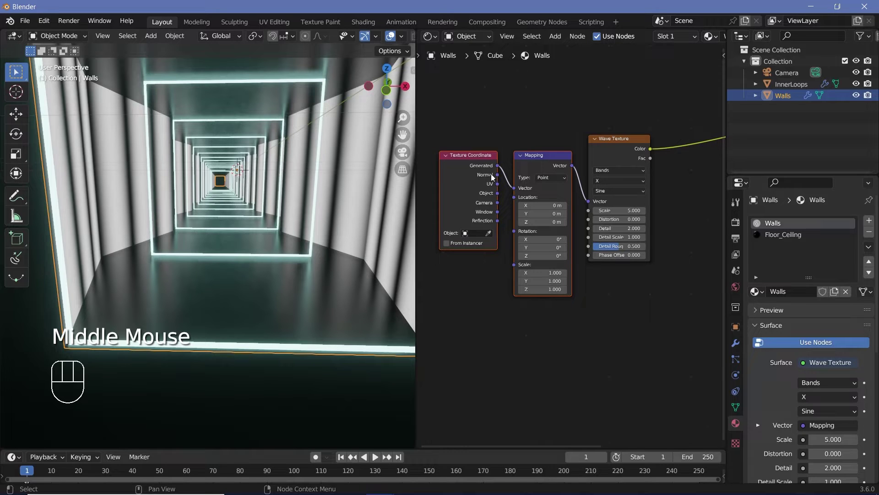
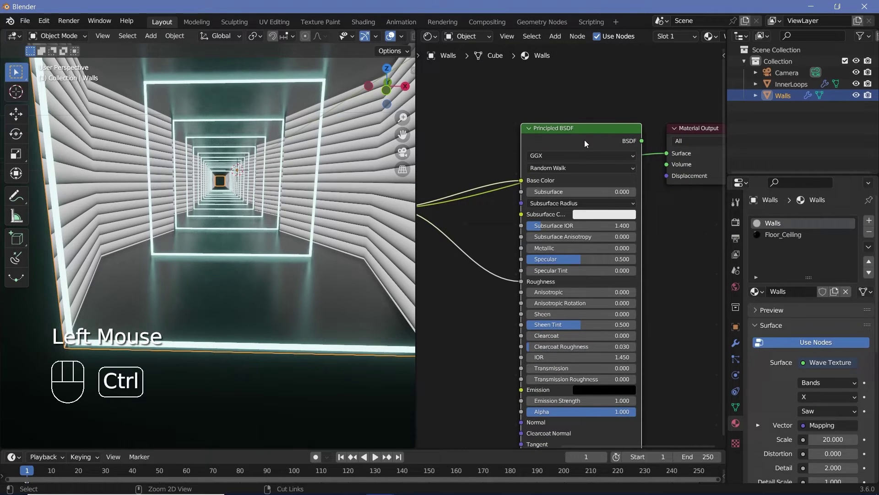
# Give Walls metallic 1 and roughness 0.3, and drive its normal with a Bump node fed by the Wave Texture at strength 0.45.
pyautogui.click(587, 143)
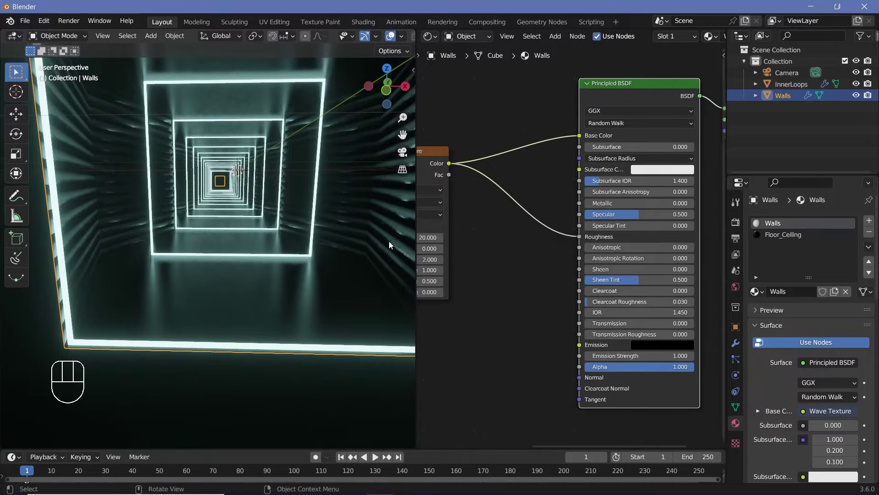
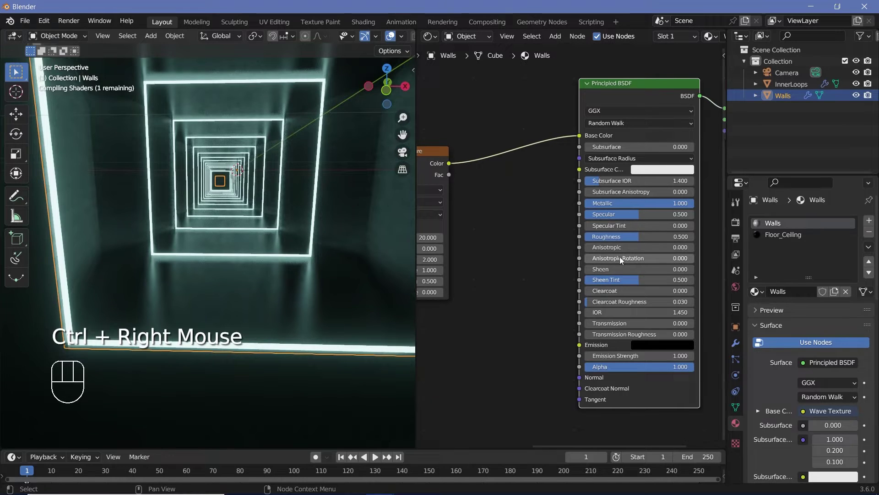
pyautogui.moveTo(629, 242); pyautogui.dragTo(375, 282)
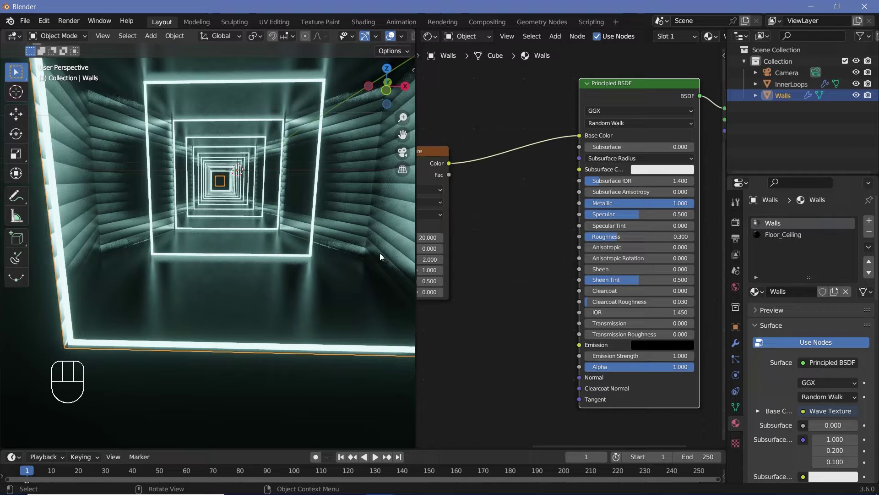
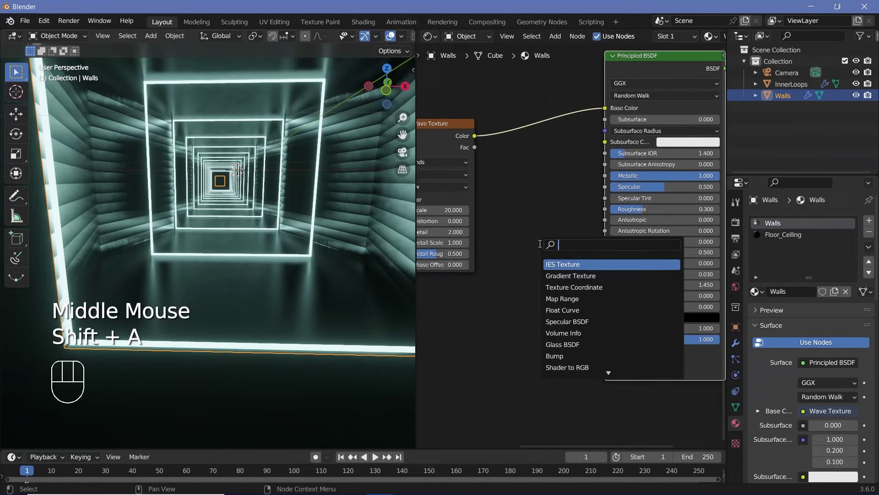
pyautogui.moveTo(487, 152); pyautogui.dragTo(511, 264)
pyautogui.middleClick(511, 265)
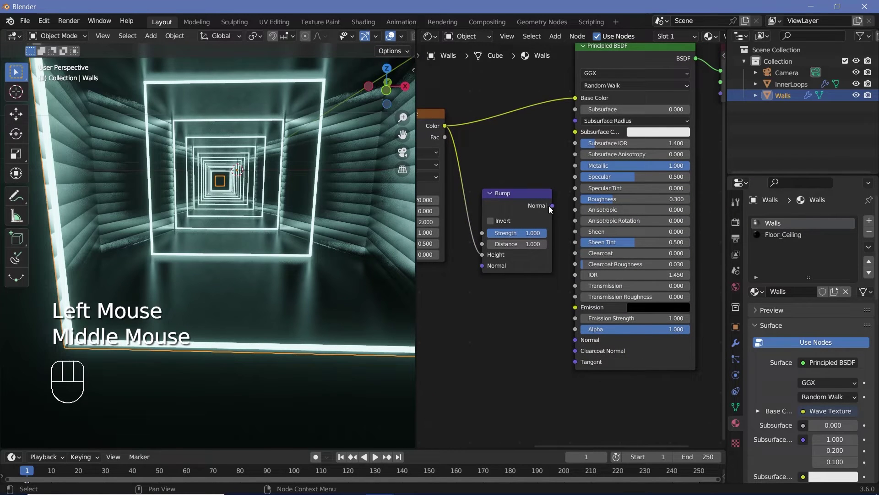
pyautogui.moveTo(556, 216); pyautogui.dragTo(513, 354)
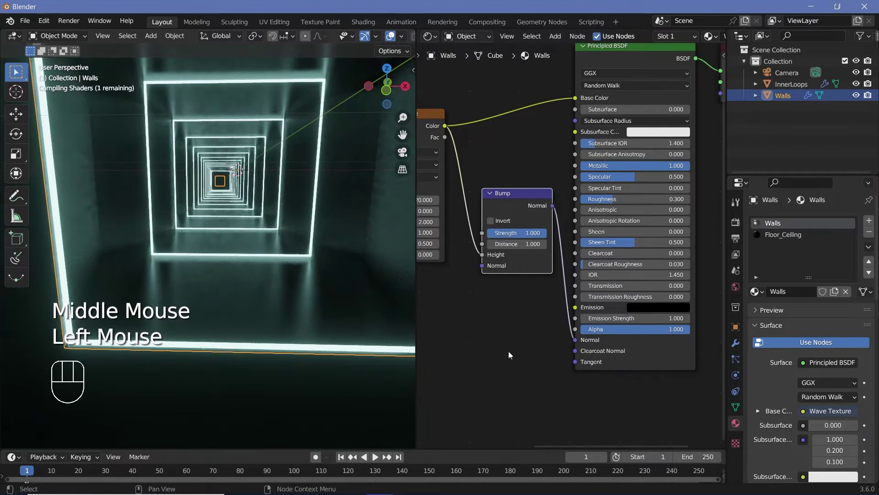
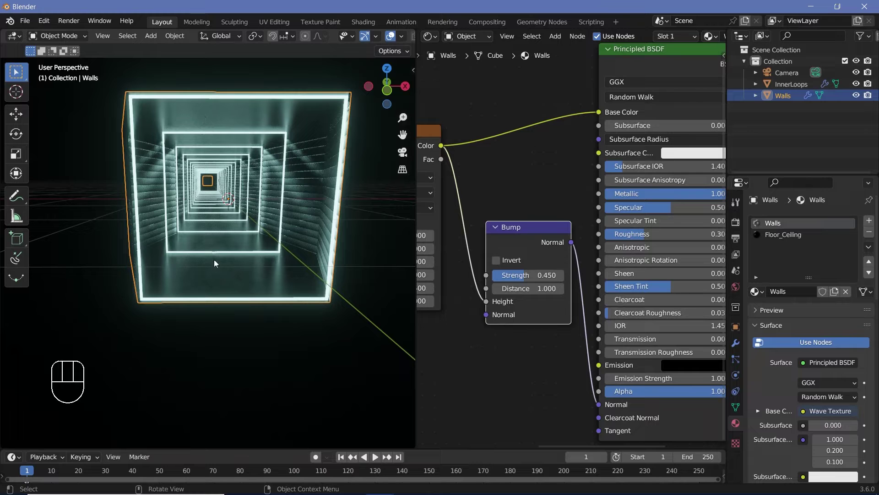
# Scale InnerLoops and Walls along the tunnel axis (S Z) and confirm the transforms while looking down the tunnel.
pyautogui.click(336, 259)
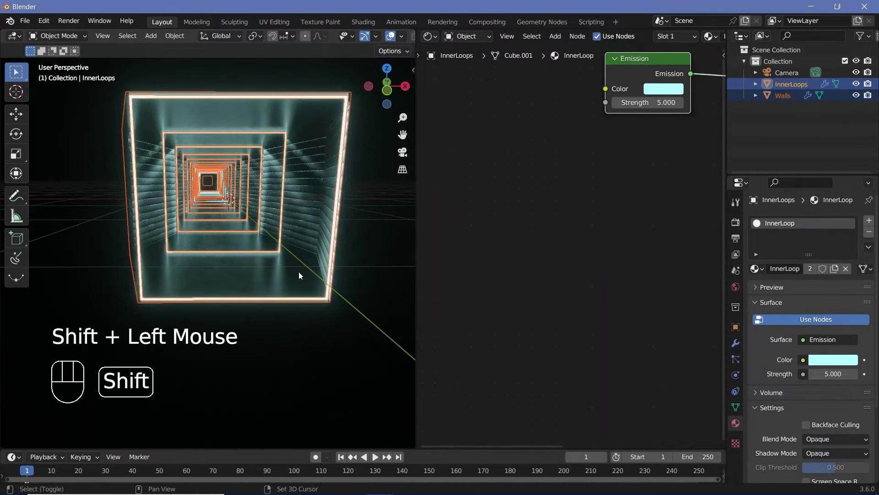
pyautogui.press('s')
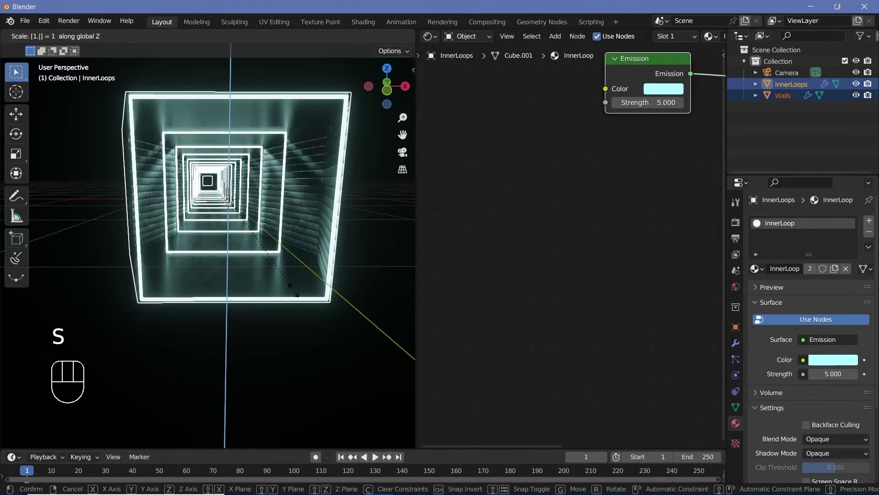
pyautogui.click(302, 276)
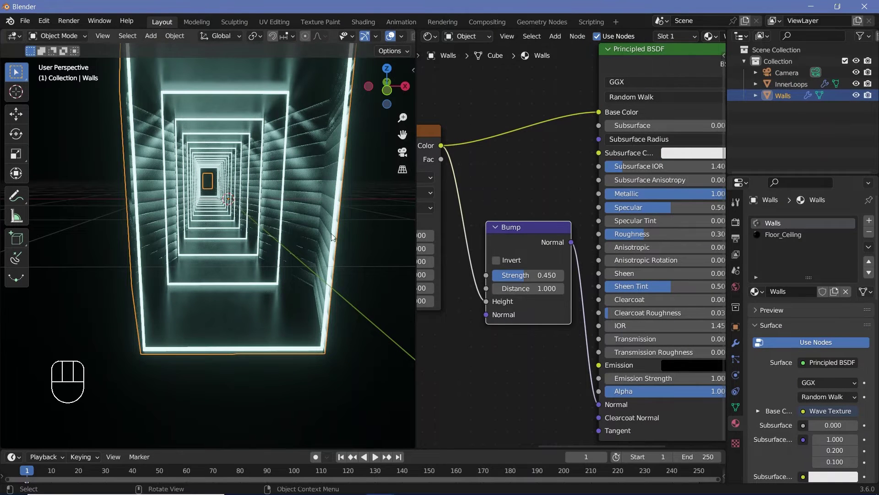
pyautogui.press('ctrl+a')
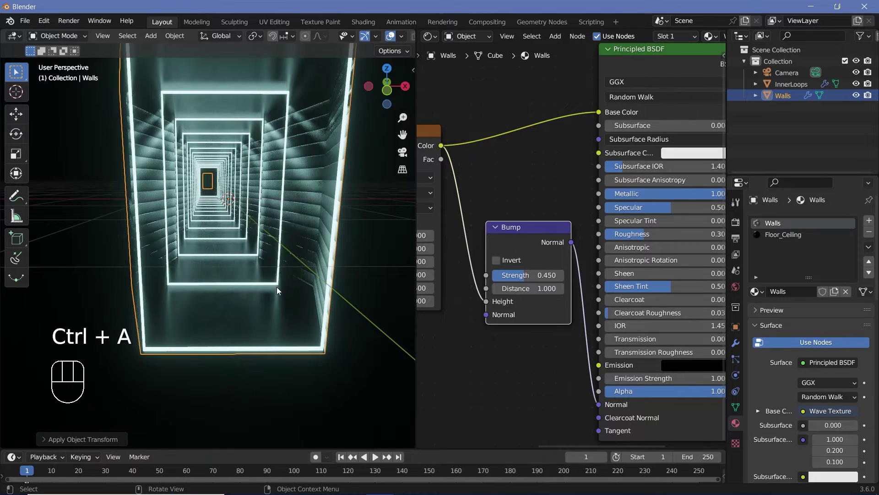
pyautogui.click(311, 352)
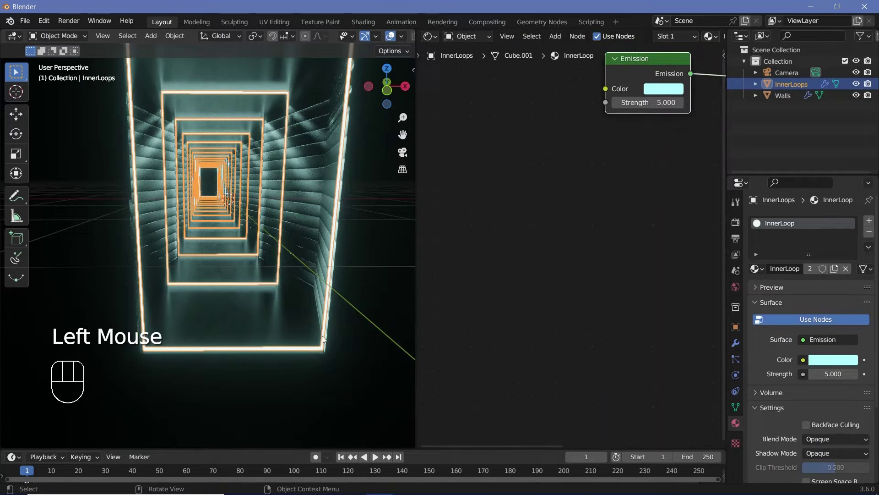
pyautogui.moveTo(309, 338); pyautogui.dragTo(318, 326)
pyautogui.moveTo(309, 359); pyautogui.dragTo(233, 316)
pyautogui.moveTo(263, 341); pyautogui.dragTo(287, 340)
pyautogui.moveTo(300, 309); pyautogui.dragTo(316, 291)
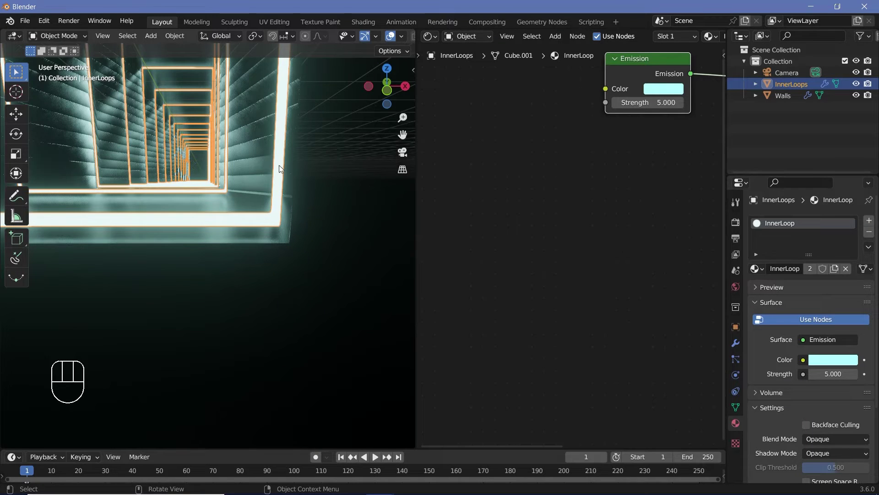
pyautogui.press('ctrl+a')
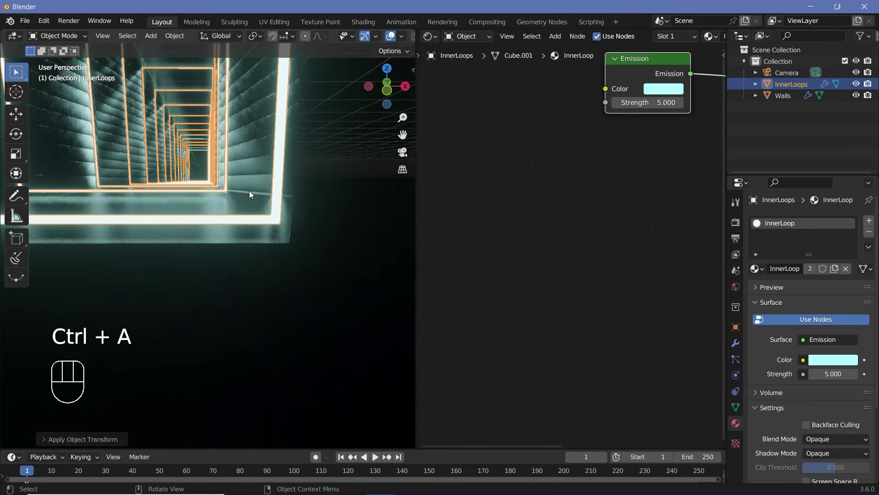
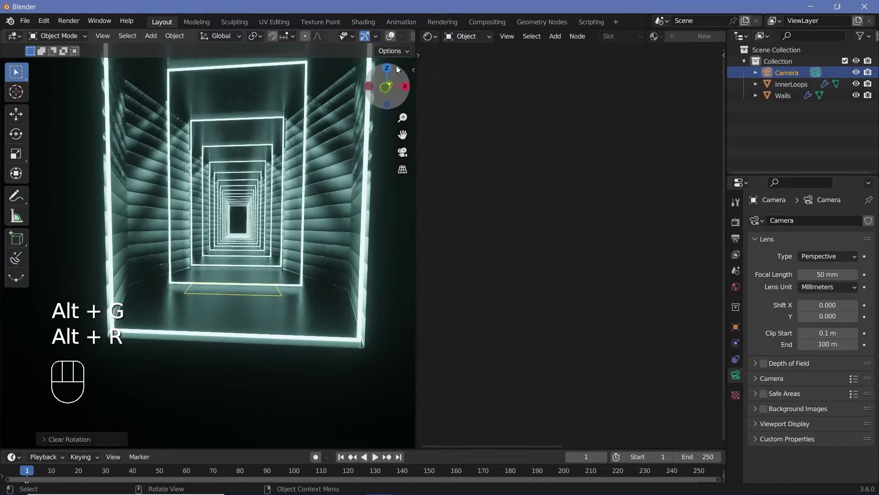
# Place the Camera inside the tunnel, look through it, and widen its lens to an 18 mm focal length.
pyautogui.click(399, 38)
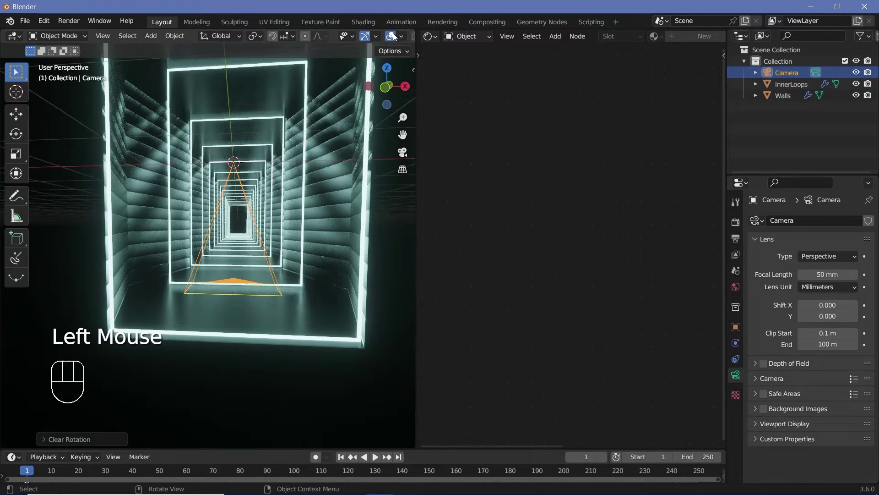
pyautogui.press('r')
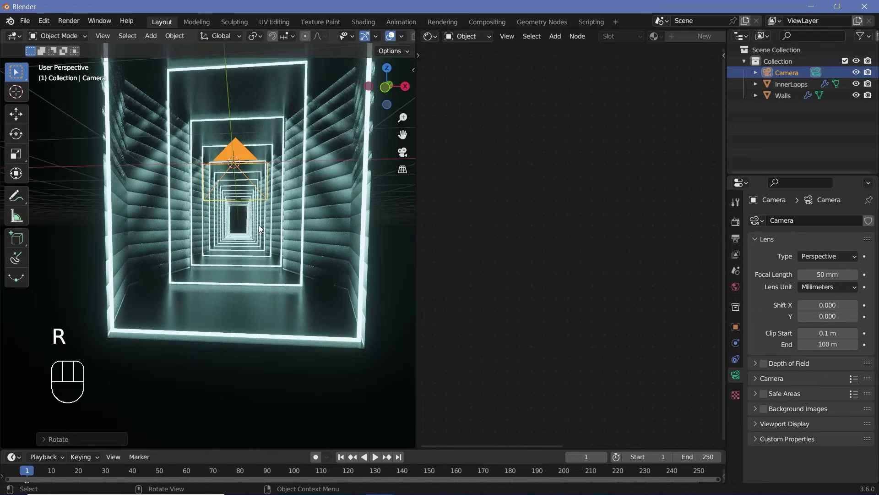
pyautogui.press('KP_0')
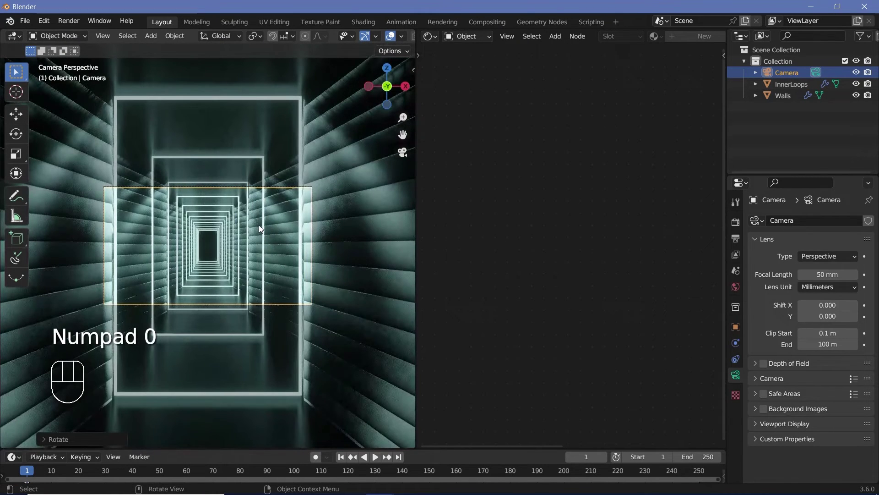
pyautogui.middleClick(379, 213)
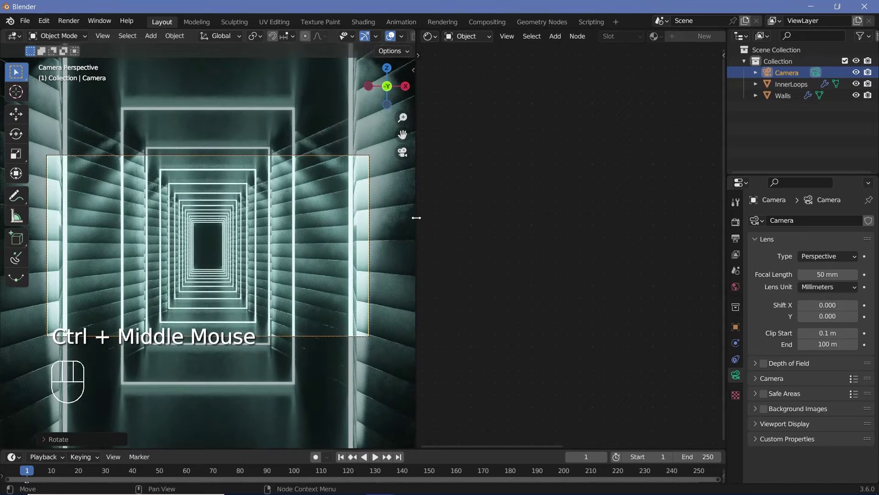
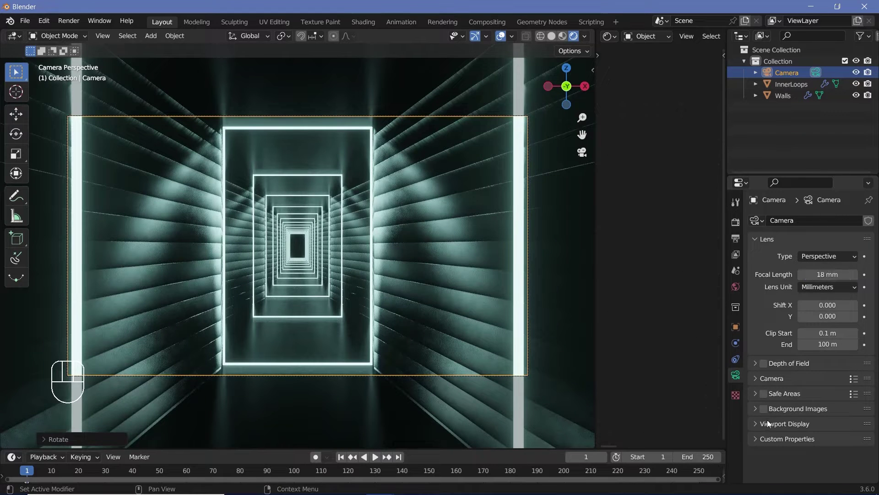
# Darken everything outside the camera frame with a full passepartout.
pyautogui.click(770, 426)
pyautogui.click(878, 362)
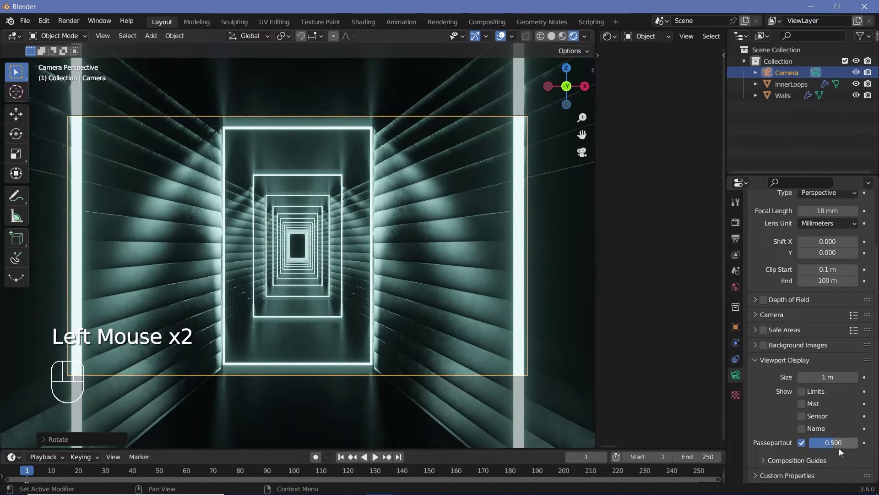
pyautogui.click(832, 446)
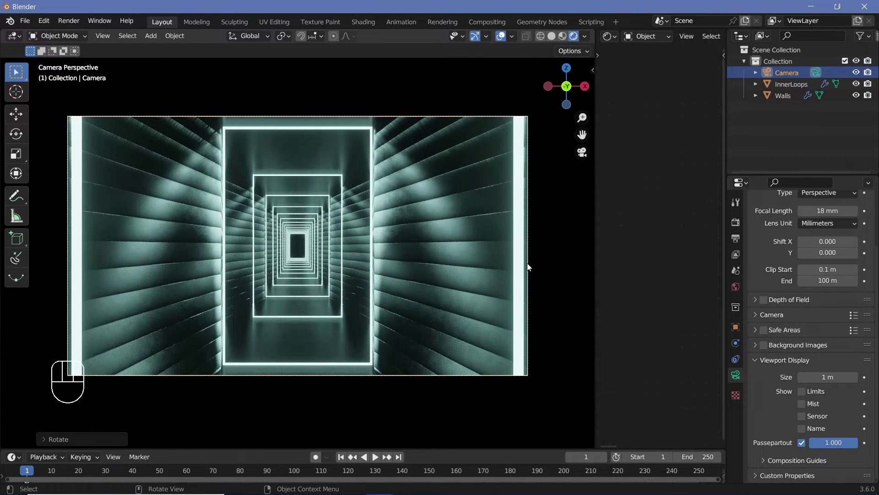
# Slide the camera along the Y axis through the tunnel.
pyautogui.press('g')
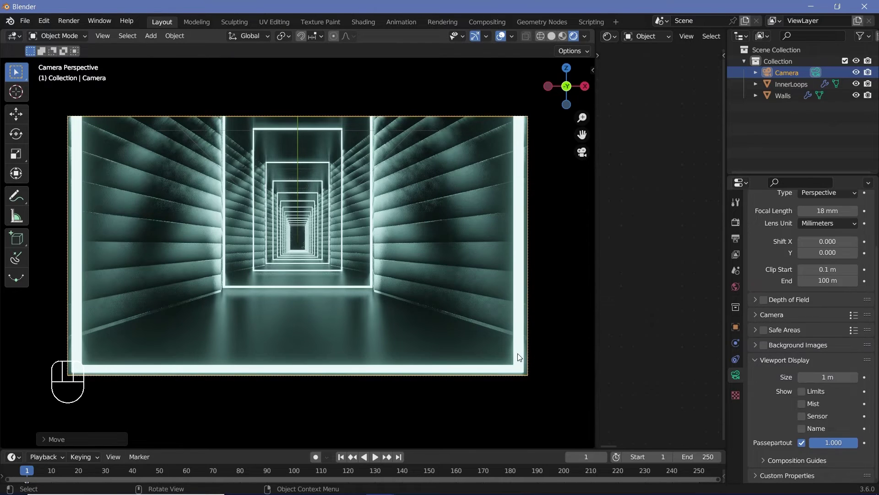
pyautogui.press('g')
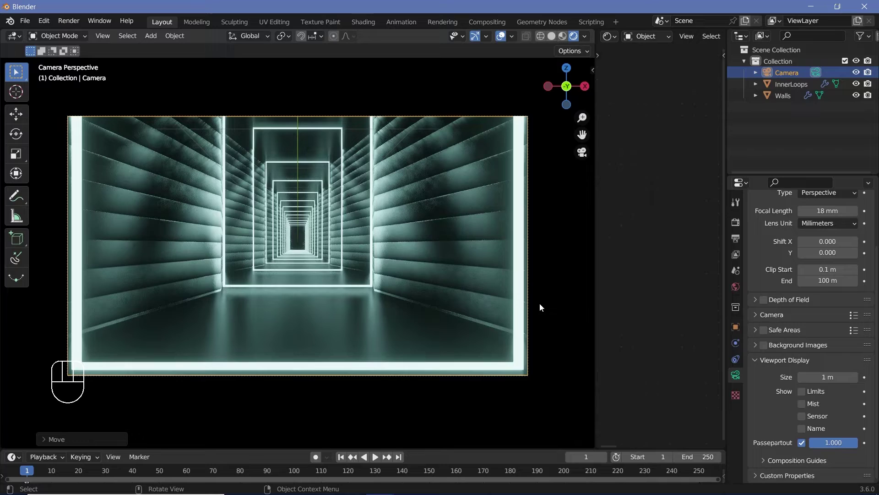
pyautogui.press('g')
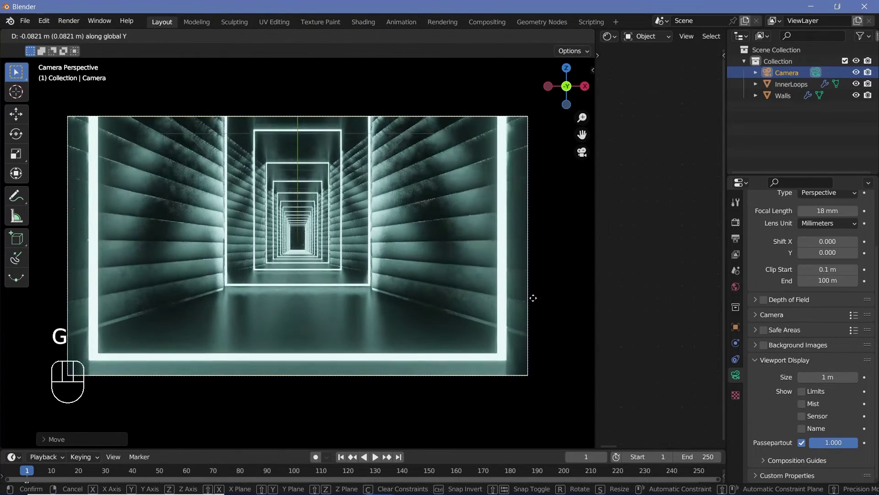
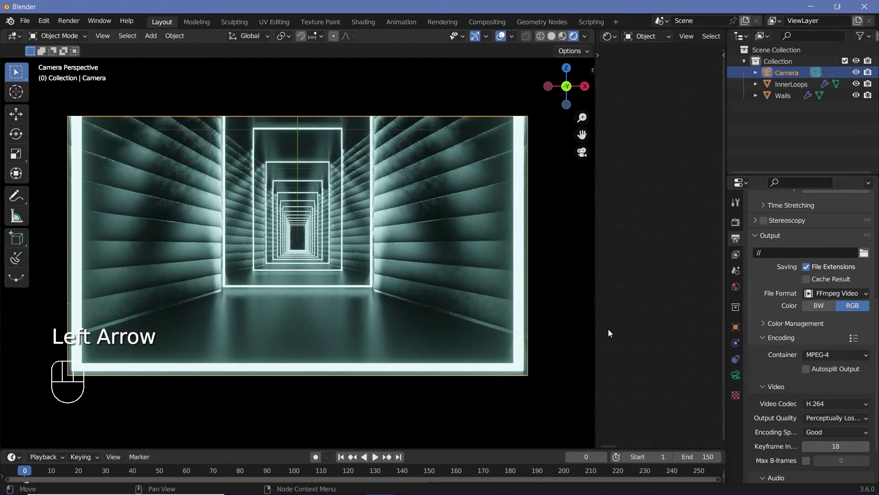
# Keyframe the camera's starting position at frame 0.
pyautogui.click(454, 449)
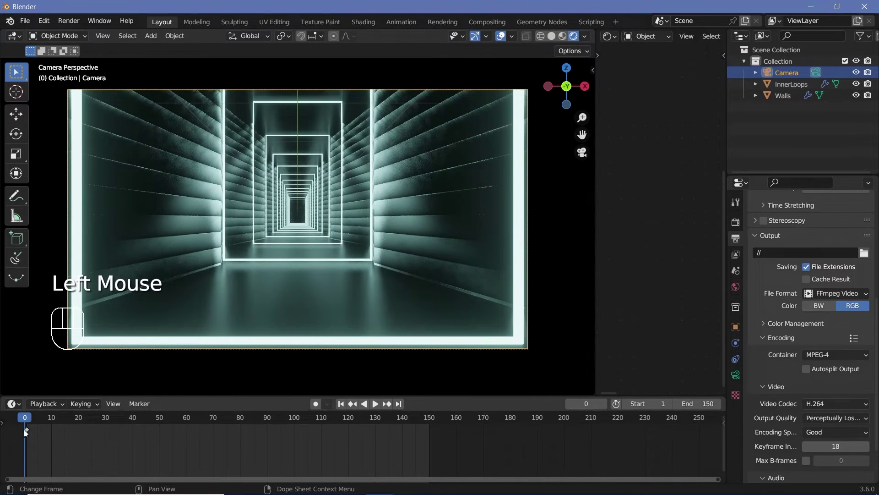
pyautogui.press('a')
pyautogui.press('x')
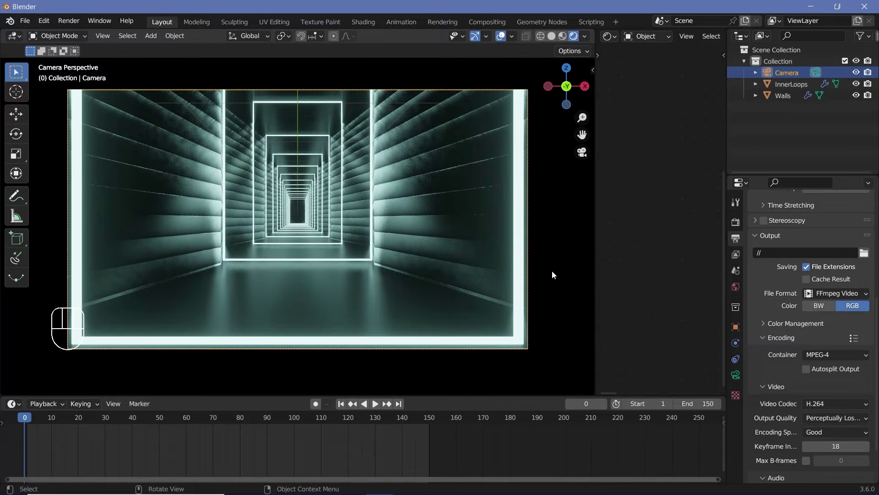
pyautogui.press('i')
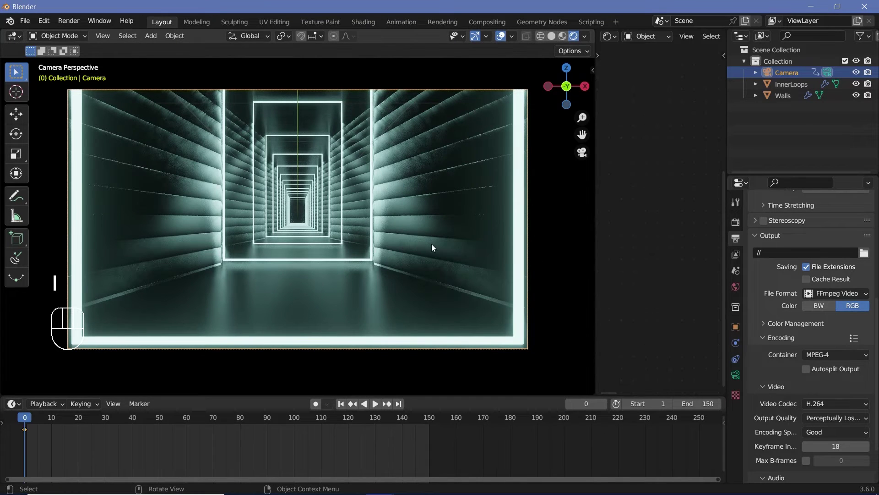
# Inspect the tunnel from outside in plain Solid shading, then return to the camera view.
pyautogui.moveTo(434, 262); pyautogui.dragTo(415, 247)
pyautogui.moveTo(412, 233); pyautogui.dragTo(424, 241)
pyautogui.scroll(-3)
pyautogui.moveTo(412, 243); pyautogui.dragTo(413, 239)
pyautogui.moveTo(374, 207); pyautogui.dragTo(421, 193)
pyautogui.click(467, 86)
pyautogui.moveTo(381, 139); pyautogui.dragTo(404, 150)
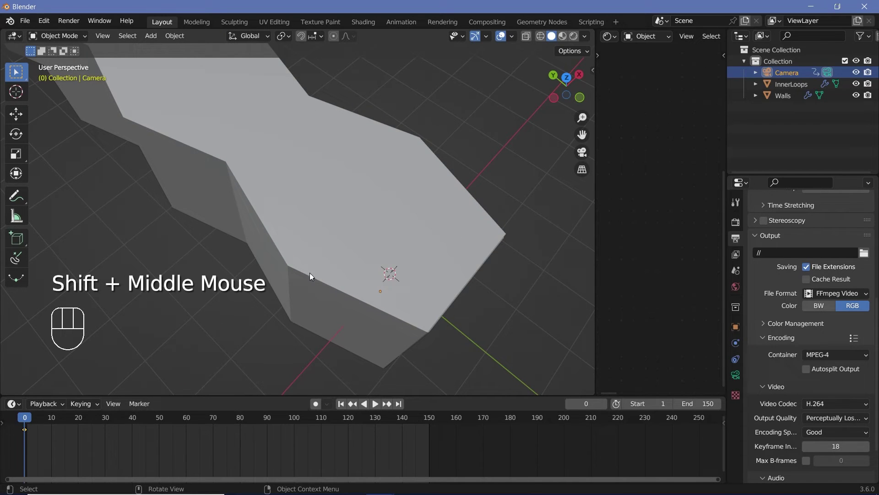
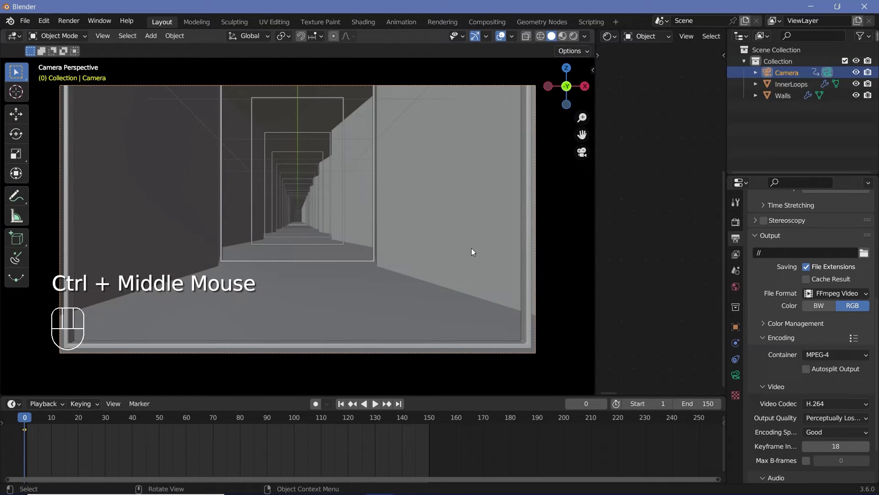
# At frame 150 move the camera 4 m along Y and keyframe its Location.
pyautogui.click(432, 421)
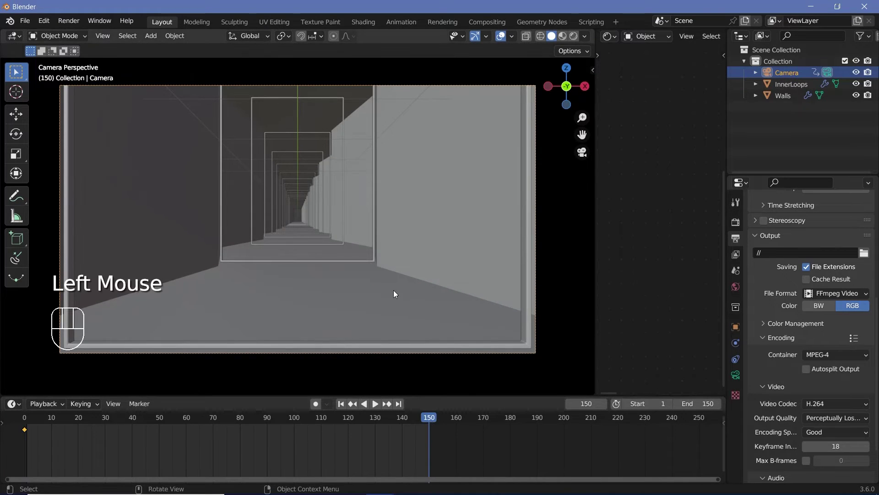
pyautogui.press('g')
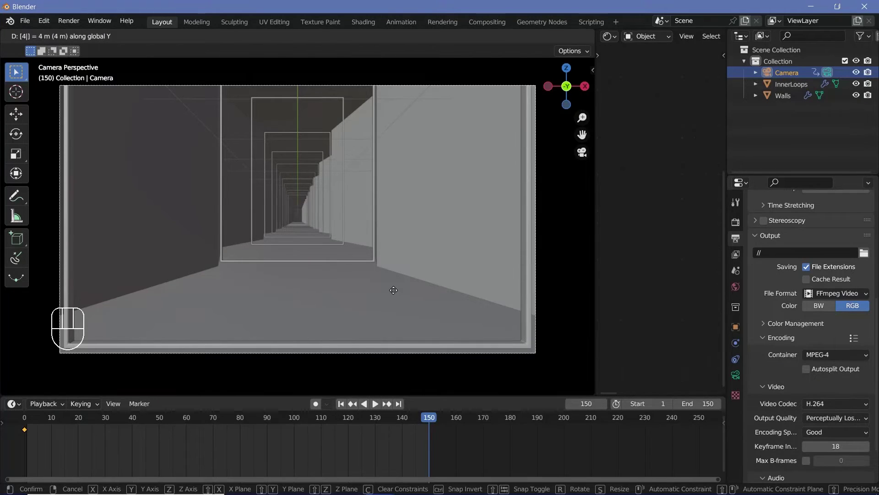
pyautogui.press('i')
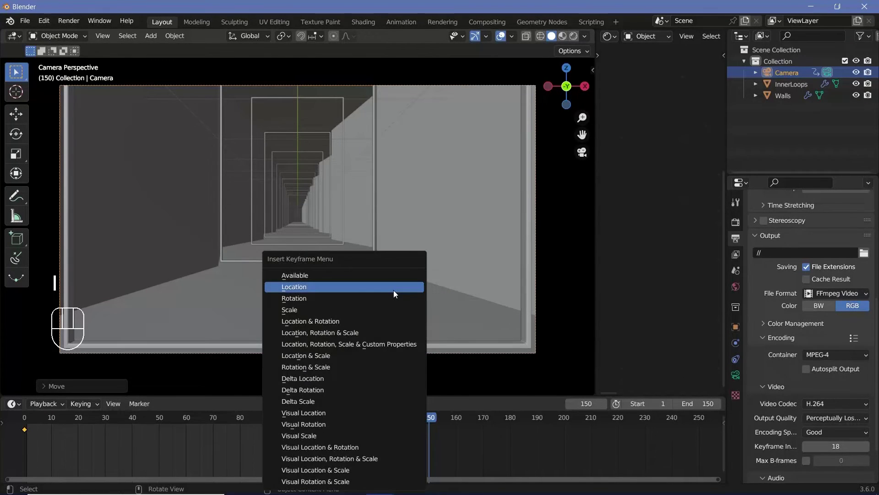
pyautogui.click(30, 428)
# Scrub between frame 0 and frame 150 to check the start and end camera poses.
pyautogui.click(432, 422)
pyautogui.click(26, 420)
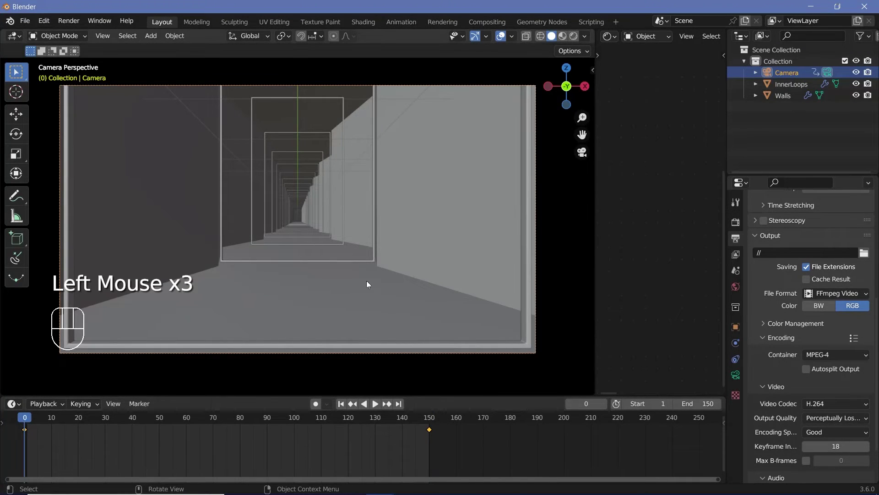
pyautogui.click(432, 422)
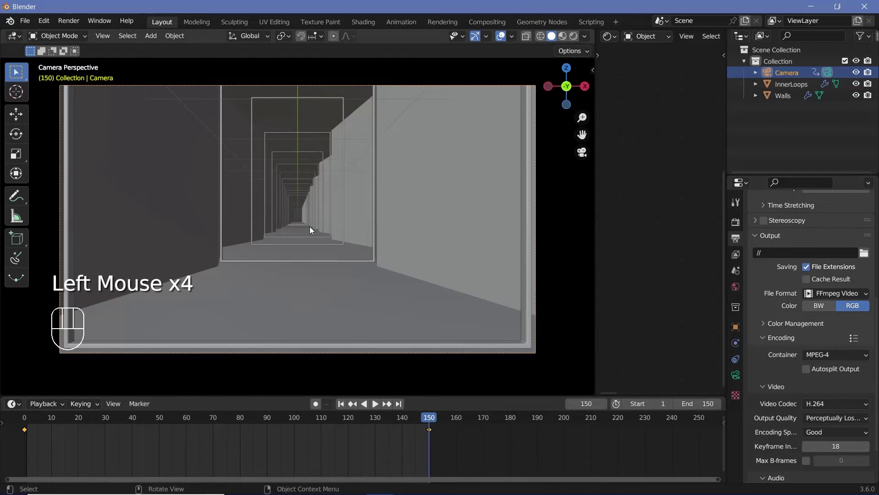
pyautogui.moveTo(310, 224); pyautogui.dragTo(294, 86)
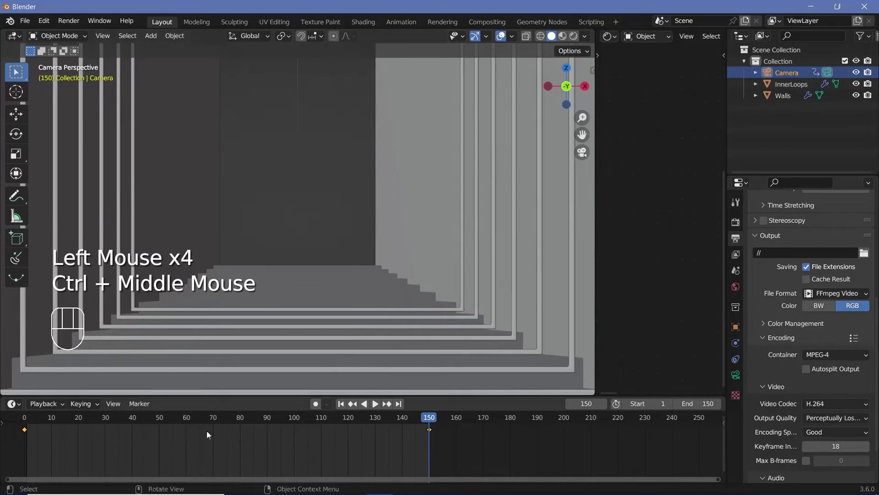
pyautogui.click(22, 423)
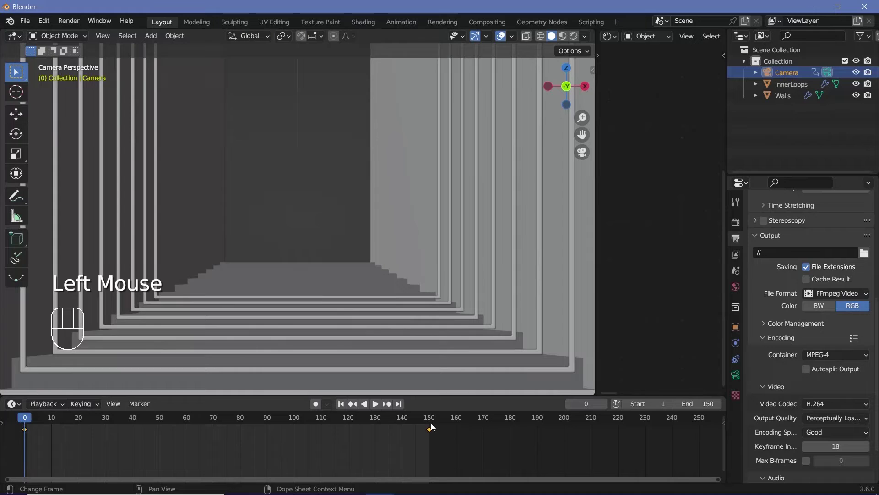
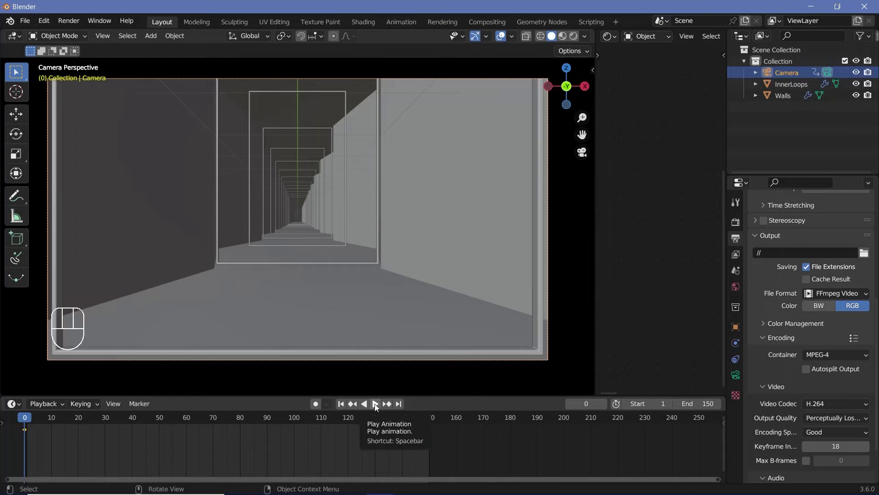
# Play the camera fly-through from the start and stop it.
pyautogui.click(375, 406)
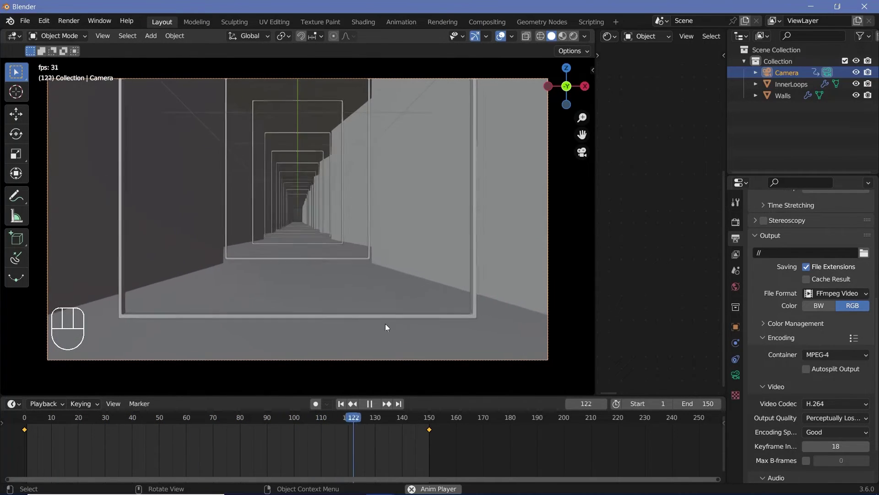
pyautogui.press('space')
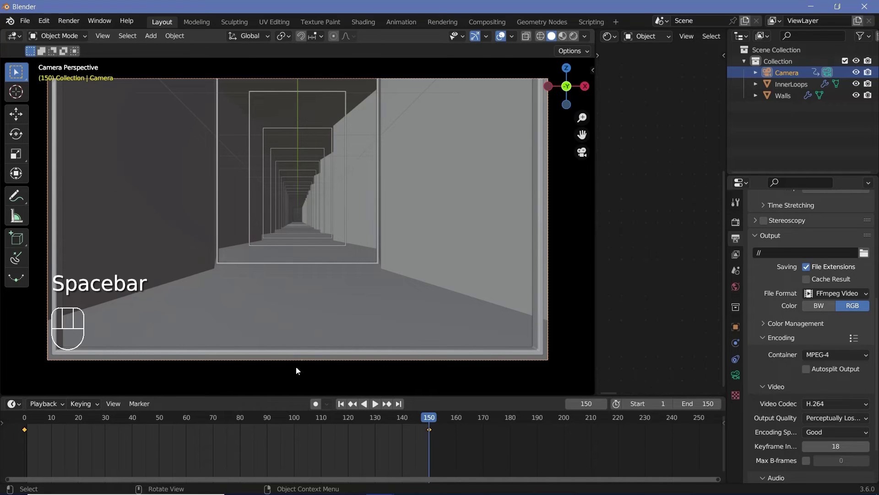
pyautogui.press('t')
pyautogui.press('space')
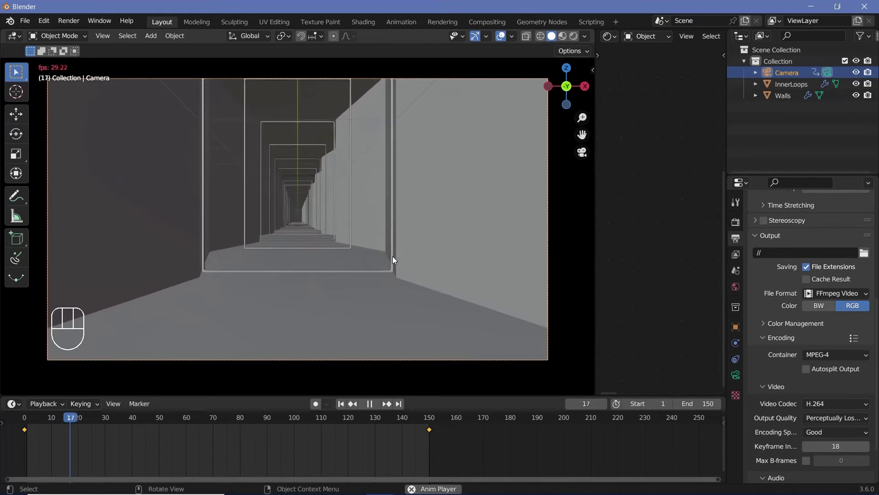
pyautogui.press('space')
# Show the tunnel in Material Preview with its glow, then orbit out of the camera view.
pyautogui.press('space')
pyautogui.press('space')
pyautogui.moveTo(303, 218); pyautogui.dragTo(332, 201)
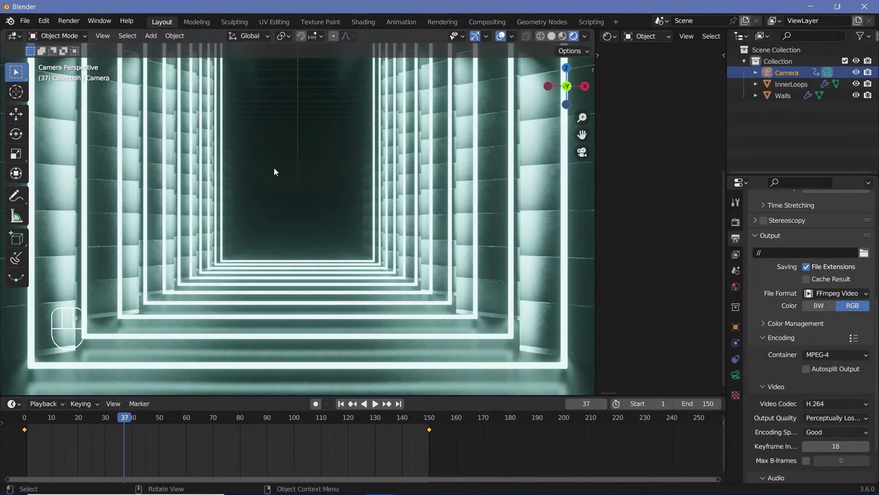
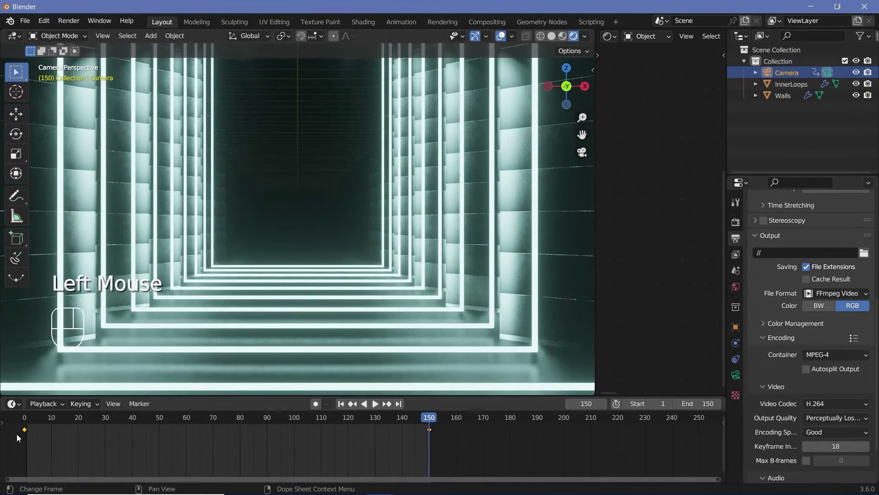
pyautogui.click(21, 424)
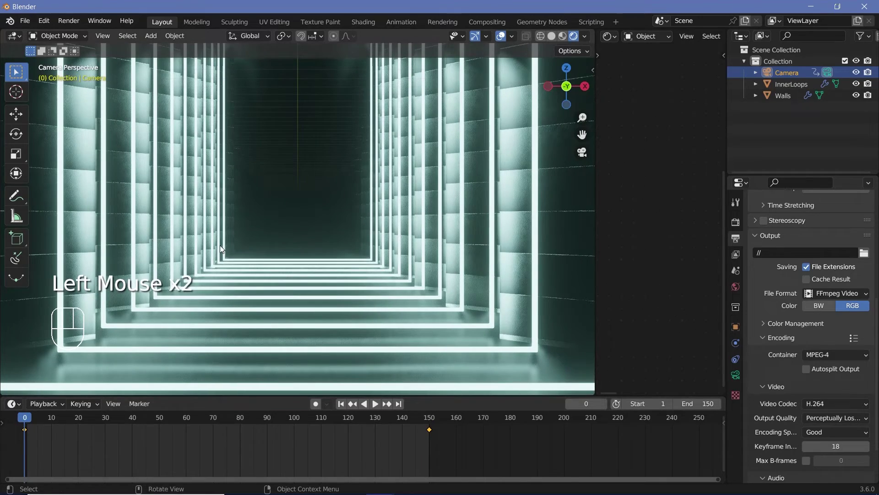
pyautogui.moveTo(298, 172); pyautogui.dragTo(323, 239)
pyautogui.middleClick(332, 230)
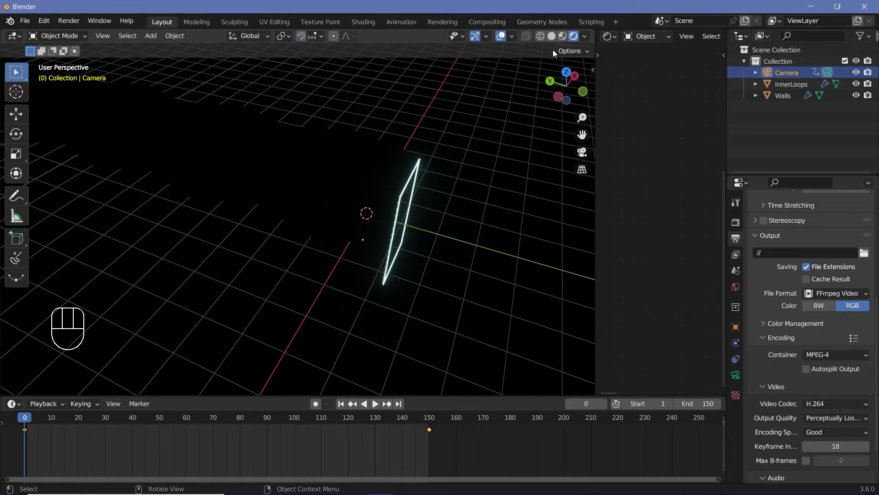
# Back in Solid shading, add a new cube to the scene along the tunnel.
pyautogui.click(549, 38)
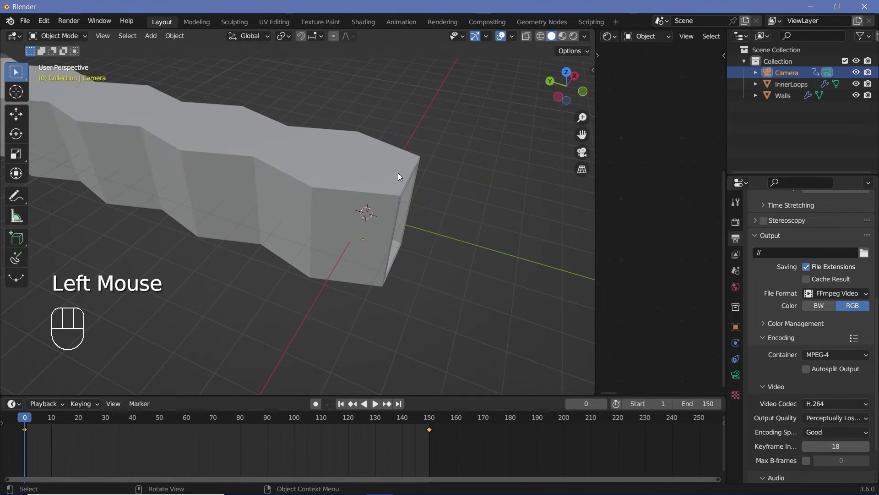
pyautogui.moveTo(348, 155); pyautogui.dragTo(319, 198)
pyautogui.press('shift+a')
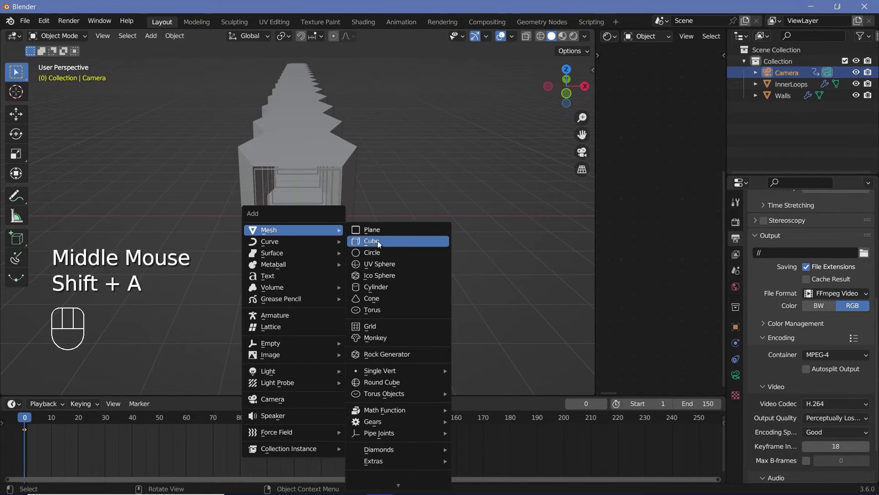
pyautogui.moveTo(342, 269); pyautogui.dragTo(403, 298)
pyautogui.moveTo(395, 290); pyautogui.dragTo(320, 220)
# Stretch the cube along Y to the tunnel's length, inspect it, and revert the stretch.
pyautogui.press('s')
pyautogui.moveTo(349, 218); pyautogui.dragTo(372, 262)
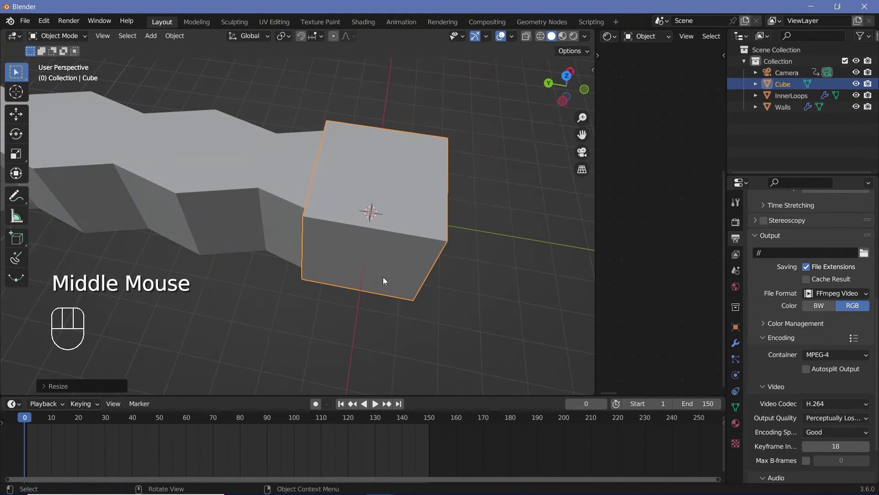
pyautogui.press('s')
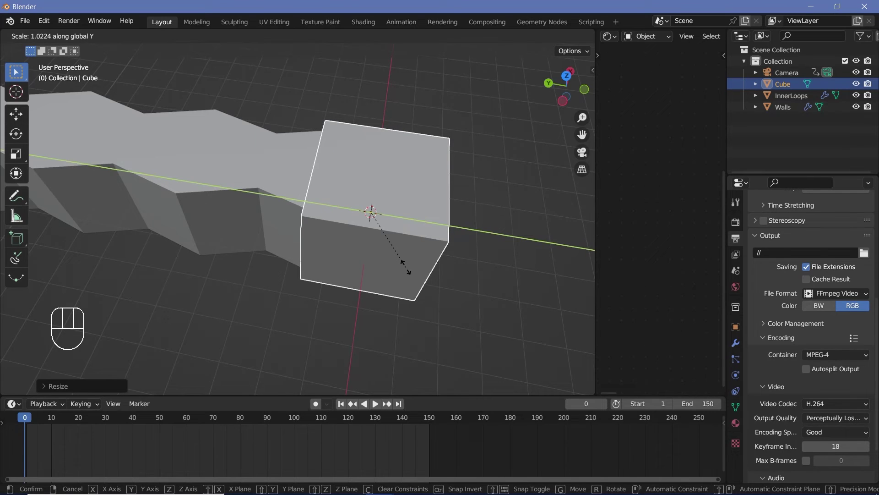
pyautogui.moveTo(425, 331); pyautogui.dragTo(320, 257)
pyautogui.scroll(-3)
pyautogui.moveTo(336, 262); pyautogui.dragTo(437, 267)
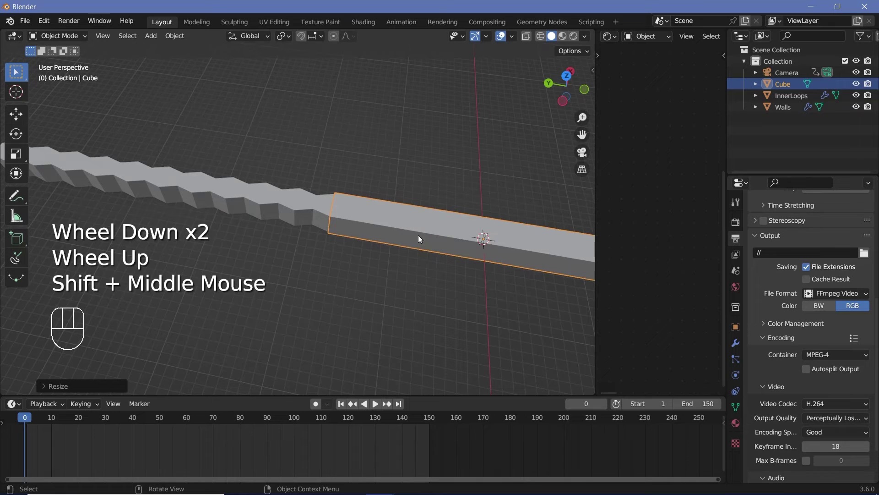
pyautogui.moveTo(434, 265); pyautogui.dragTo(509, 295)
pyautogui.press('g')
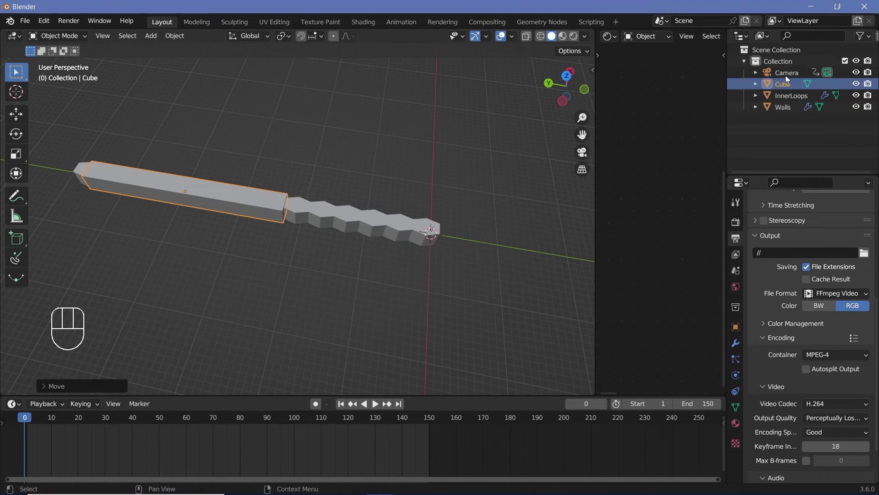
# Select the camera and look through it down the tunnel again.
pyautogui.click(788, 75)
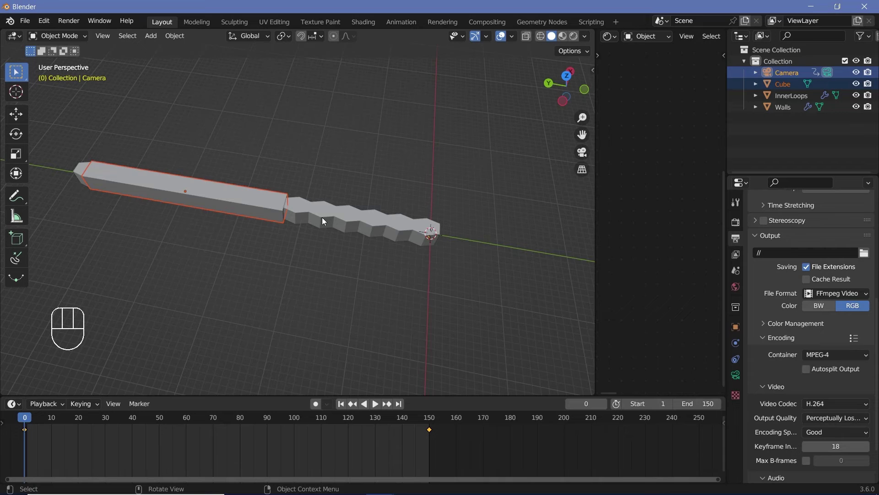
pyautogui.press('ctrl+p')
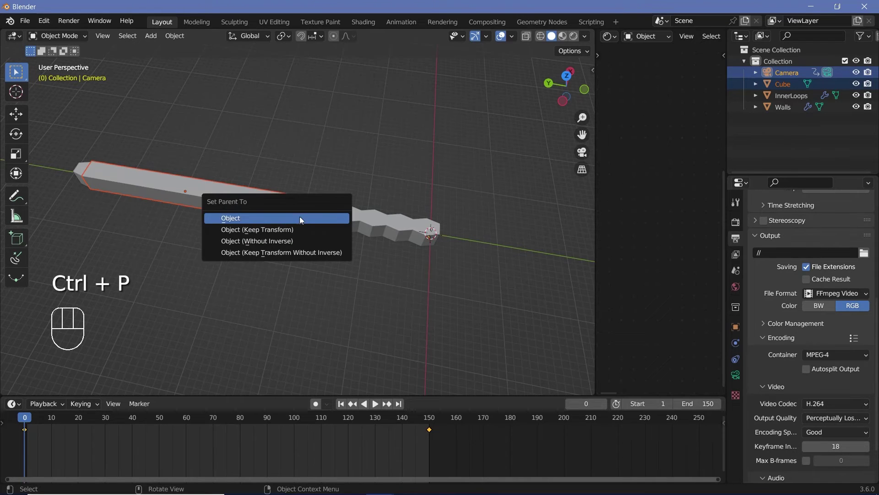
pyautogui.press('KP_0')
# Play the fly-through with viewport overlays hidden and the view aimed down the tunnel.
pyautogui.press('space')
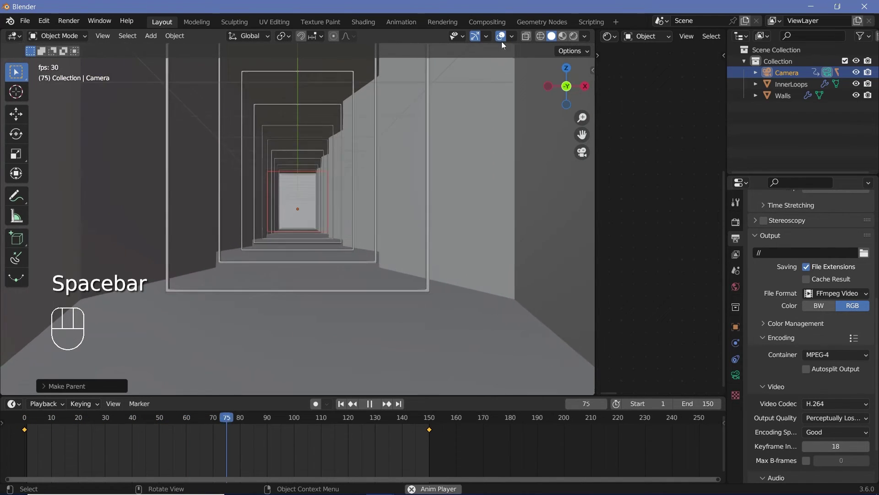
pyautogui.click(502, 42)
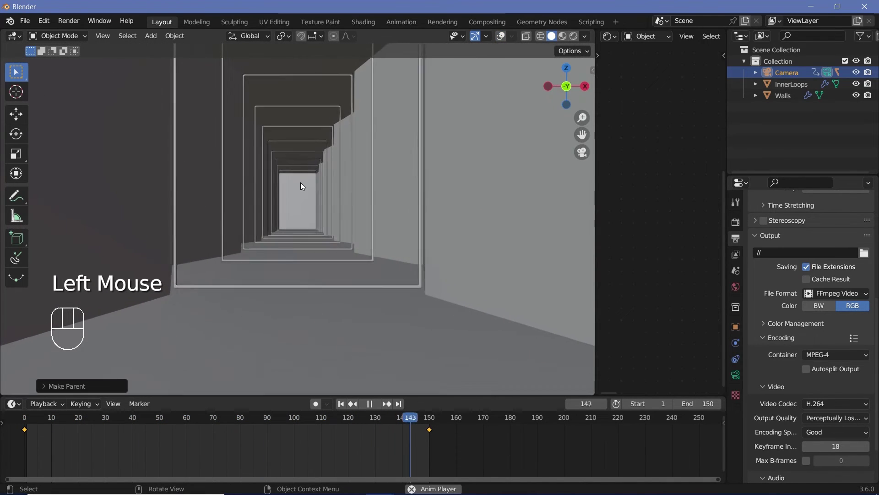
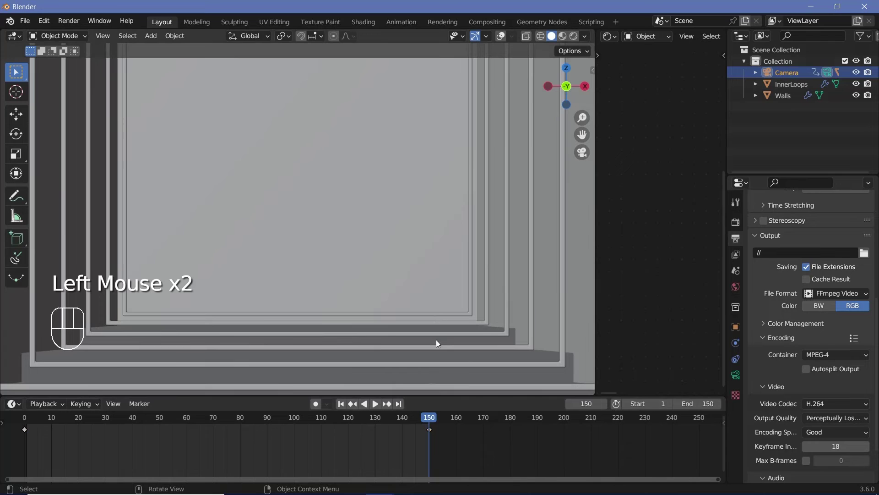
pyautogui.click(24, 420)
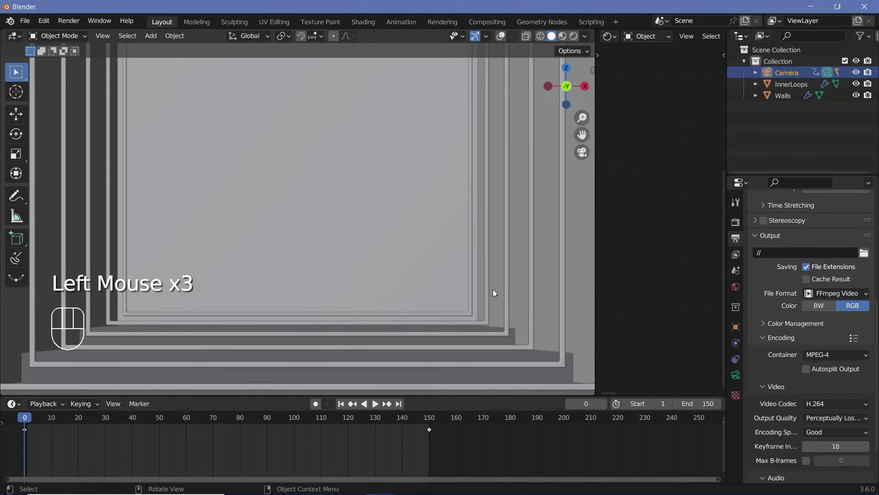
pyautogui.moveTo(379, 216); pyautogui.dragTo(386, 251)
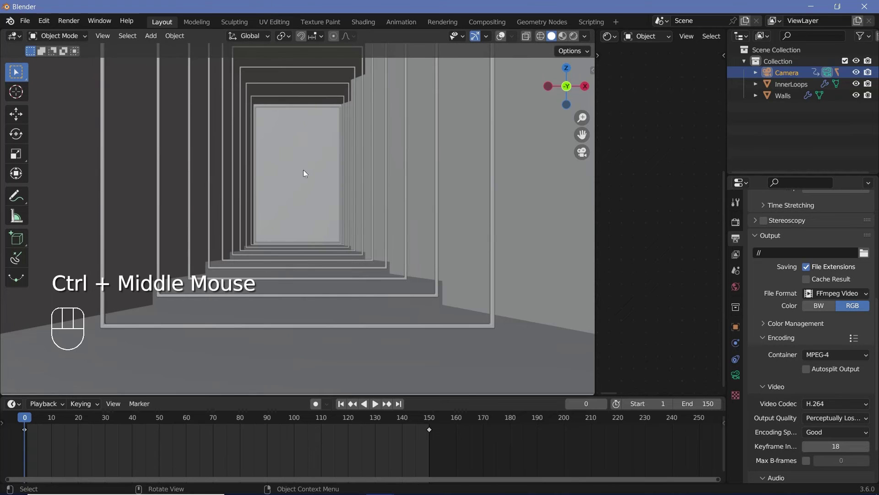
# Preview the fly-through in Rendered shading so the neon glow and bumpy walls show.
pyautogui.click(576, 38)
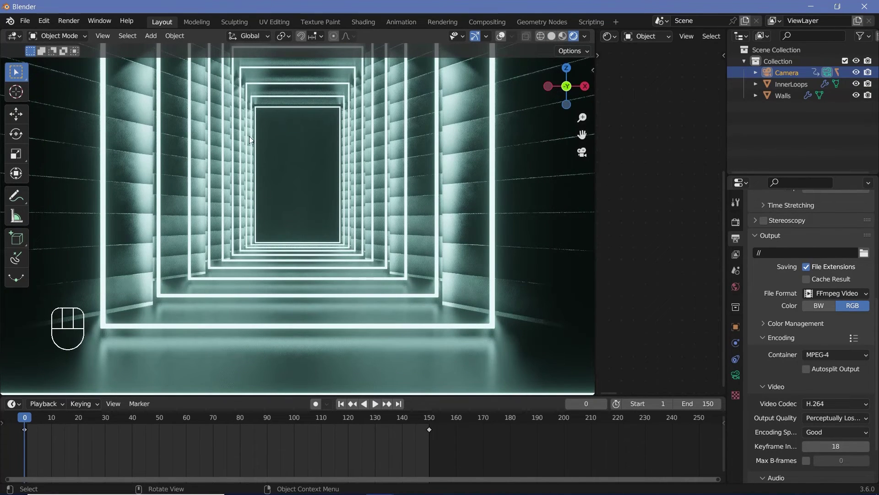
pyautogui.press('space')
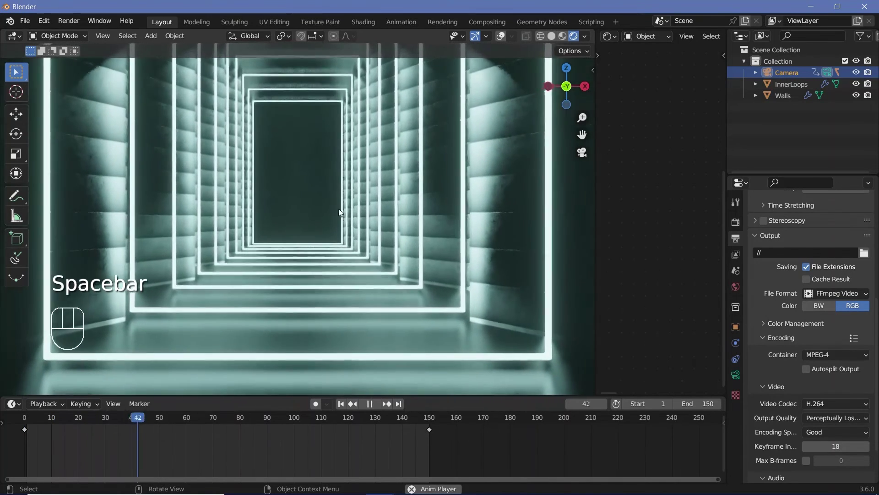
pyautogui.press('space')
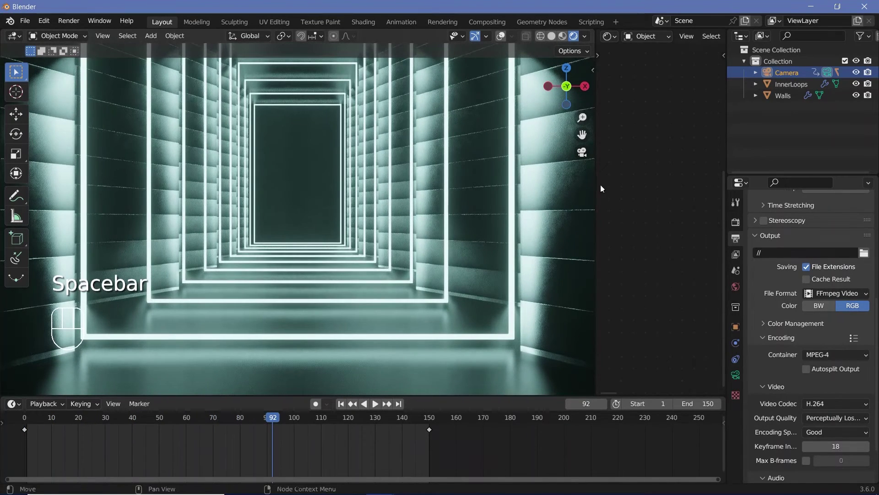
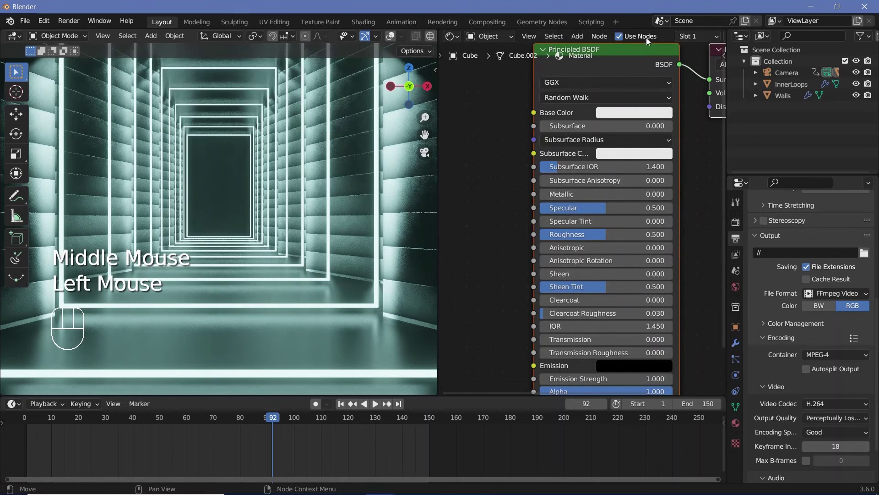
# Bring the cube's node graph into view and delete its Principled BSDF.
pyautogui.scroll(-3)
pyautogui.scroll(-3)
pyautogui.scroll(-3)
pyautogui.middleClick(657, 35)
pyautogui.scroll(-3)
pyautogui.click(588, 113)
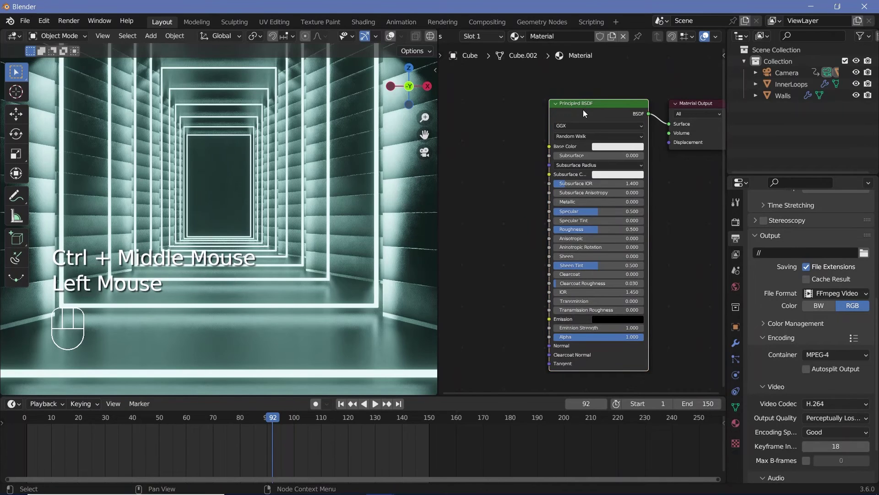
pyautogui.press('x')
# Add a Principled Volume node and connect it to the Material Output's Volume socket for fog.
pyautogui.press('shift+a')
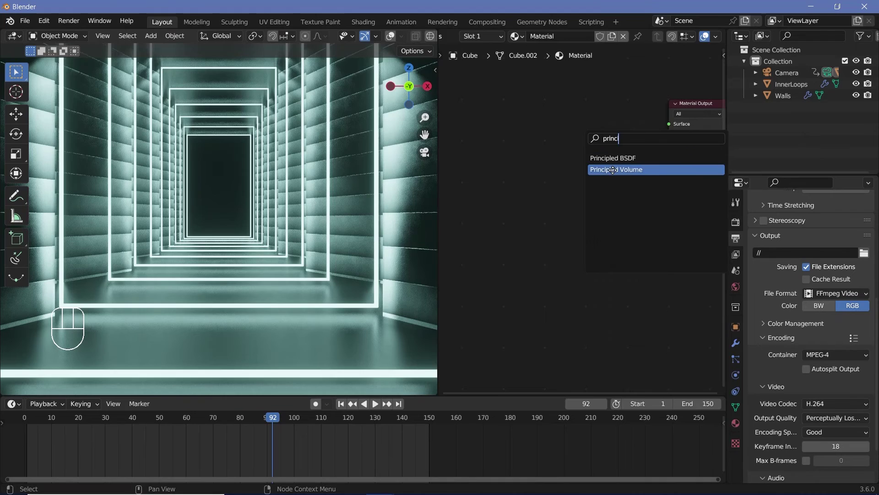
pyautogui.click(641, 133)
pyautogui.click(633, 187)
pyautogui.click(612, 143)
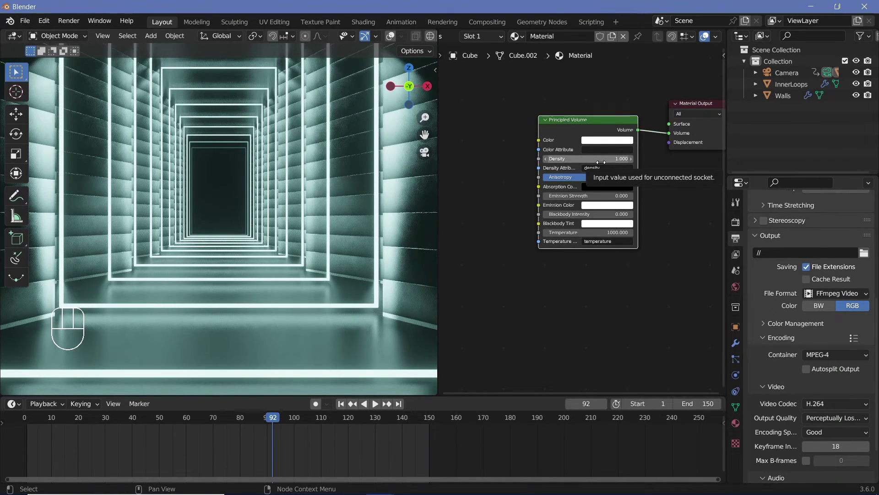
# Return the timeline to frame 0 in the camera view.
pyautogui.click(432, 422)
pyautogui.middleClick(432, 422)
pyautogui.press('KP_0')
pyautogui.moveTo(223, 244); pyautogui.dragTo(47, 409)
pyautogui.click(22, 426)
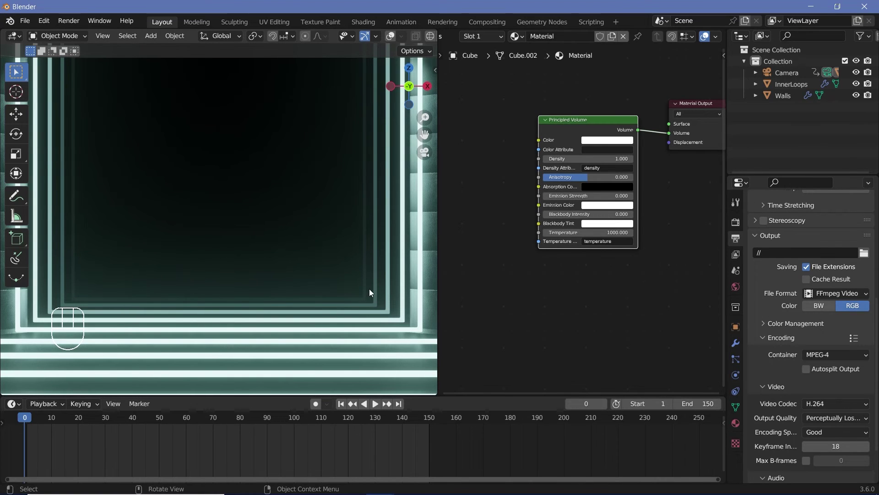
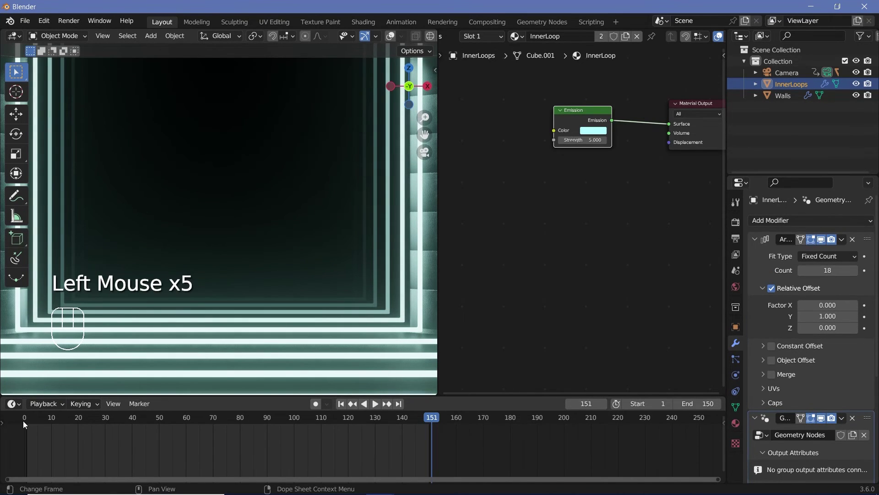
# Raise the InnerLoops Array count from 18 to 19 and scrub the timeline to check the copies.
pyautogui.click(24, 423)
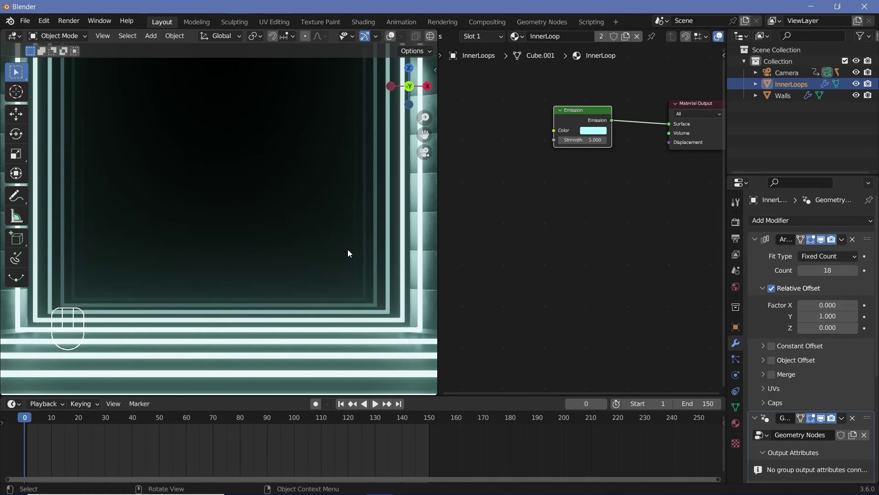
pyautogui.click(433, 420)
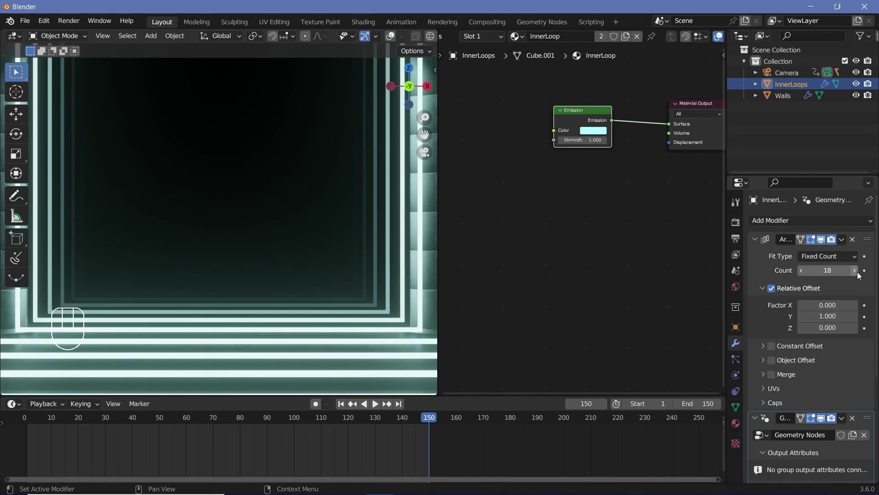
pyautogui.click(861, 275)
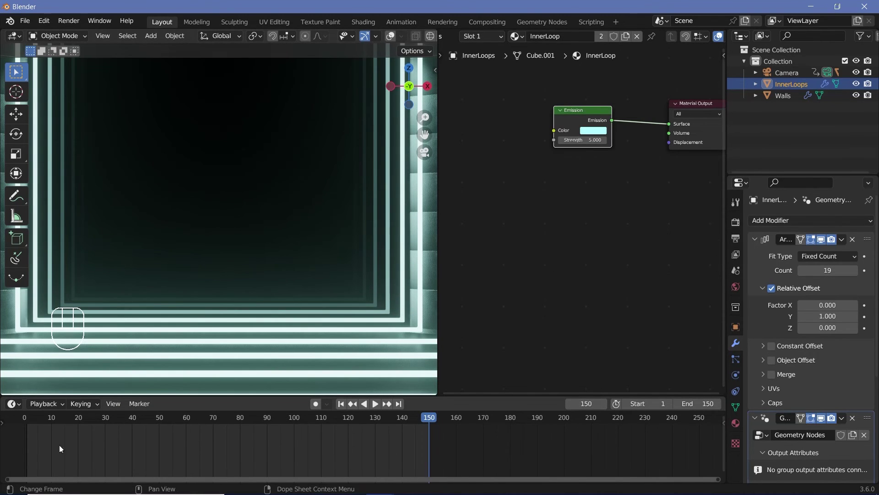
pyautogui.moveTo(28, 425); pyautogui.dragTo(328, 354)
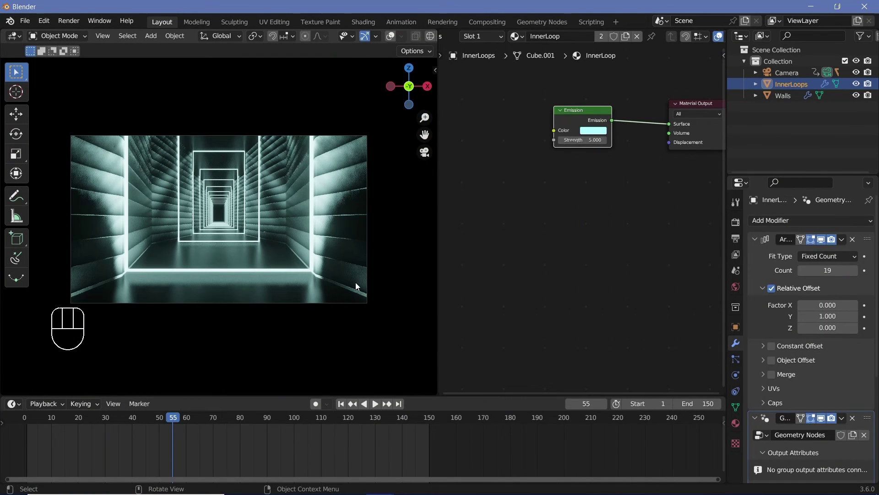
# Shrink the loops slightly along Y, apply the scale, and replay the fly-through.
pyautogui.press('s')
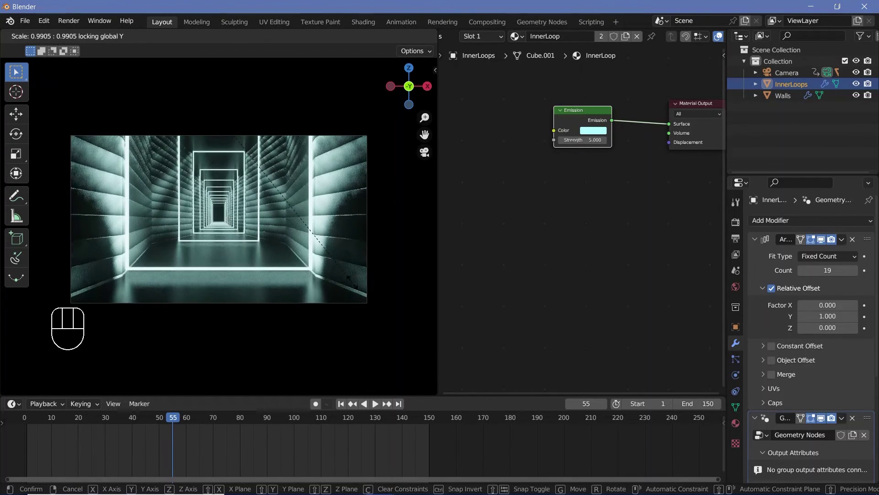
pyautogui.press('s')
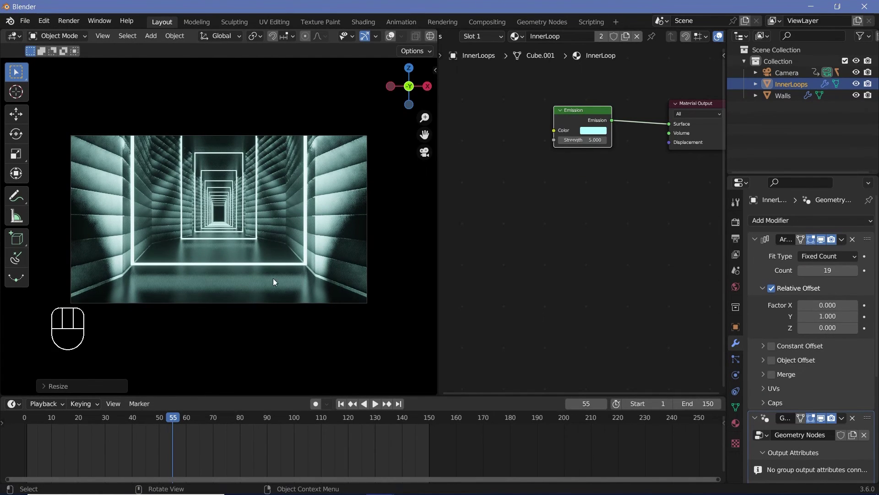
pyautogui.press('ctrl+a')
pyautogui.press('space')
pyautogui.press('space')
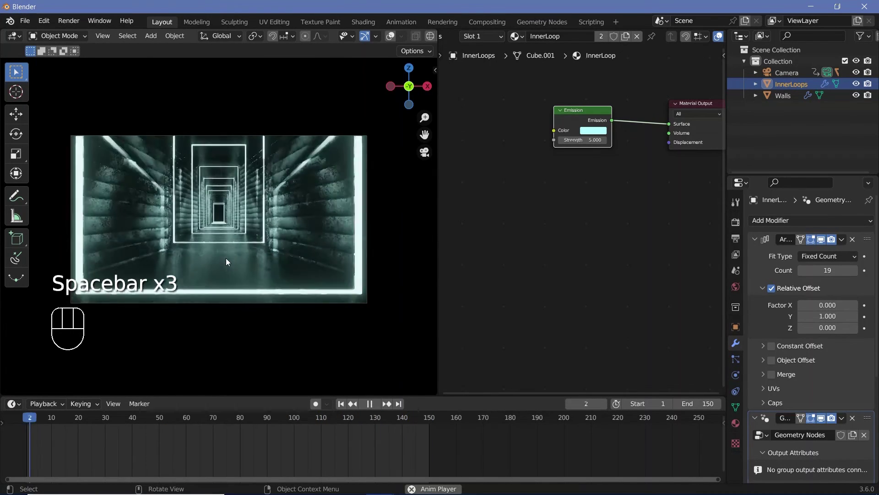